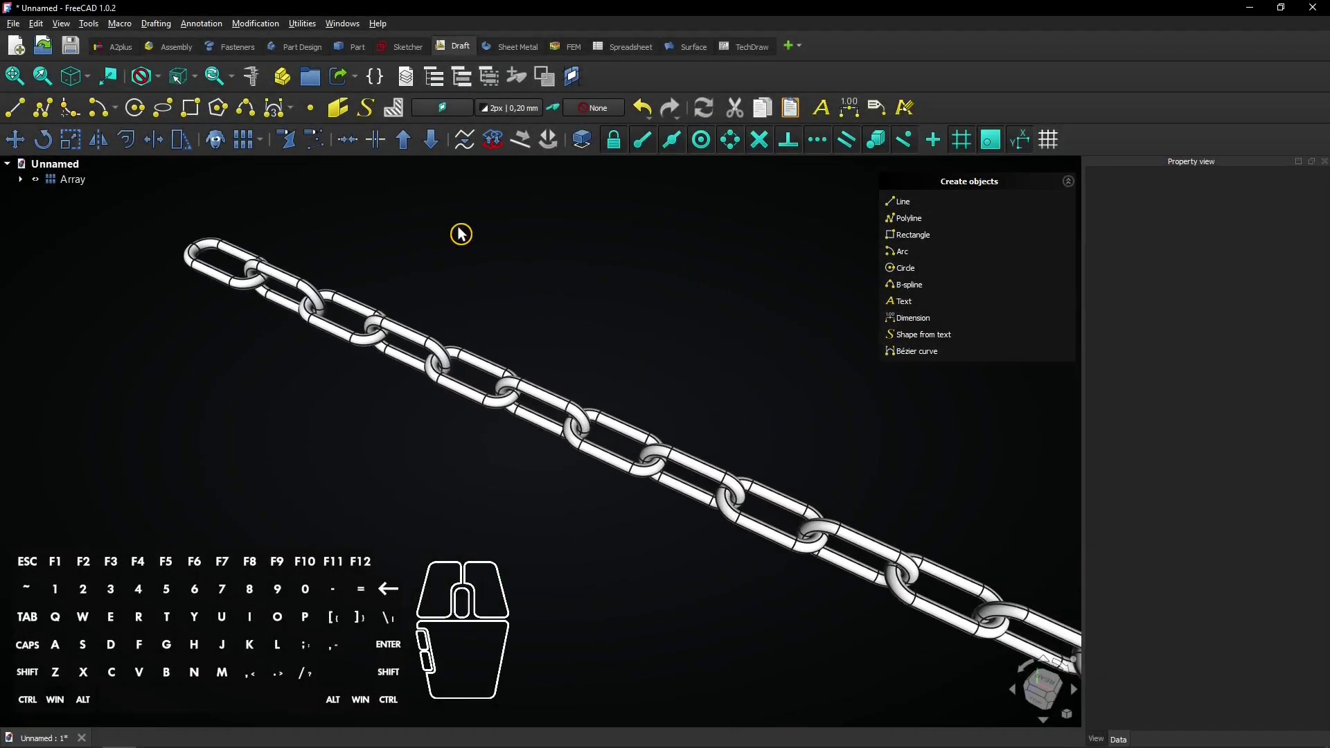
- Orbit and zoom around the finished chain array to inspect it
scroll("down", 3)
middle_click(461, 246)
left_click_drag(700, 305, 594, 306)
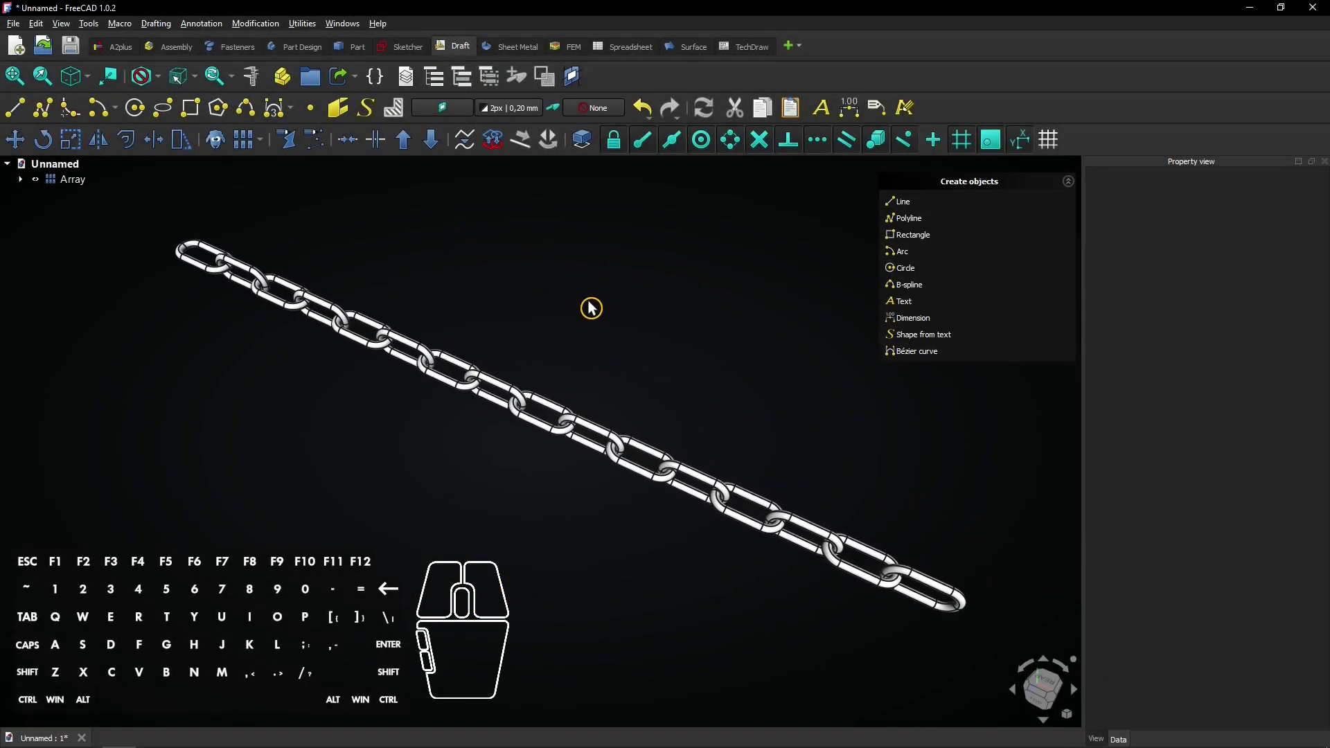
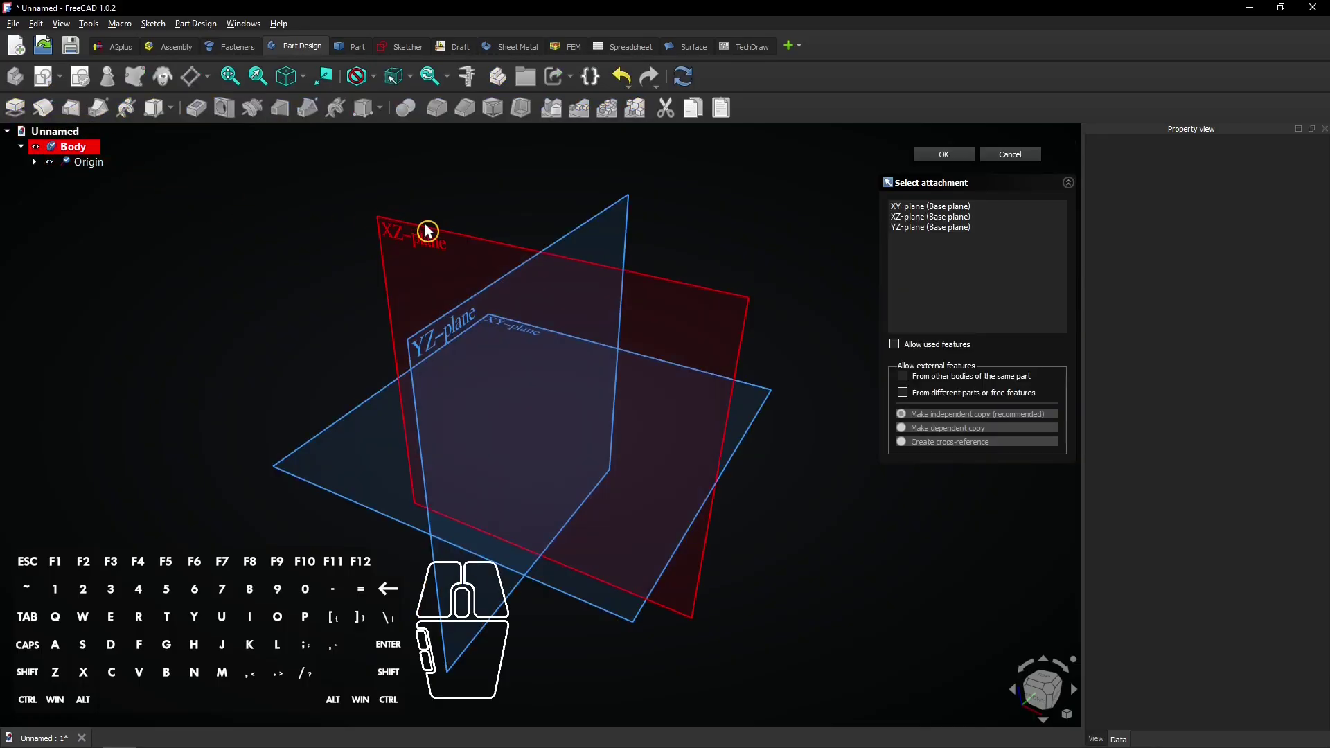
- Sketch a centred 40 mm by 20 mm rectangle on the XZ plane in a new body
left_click(430, 229)
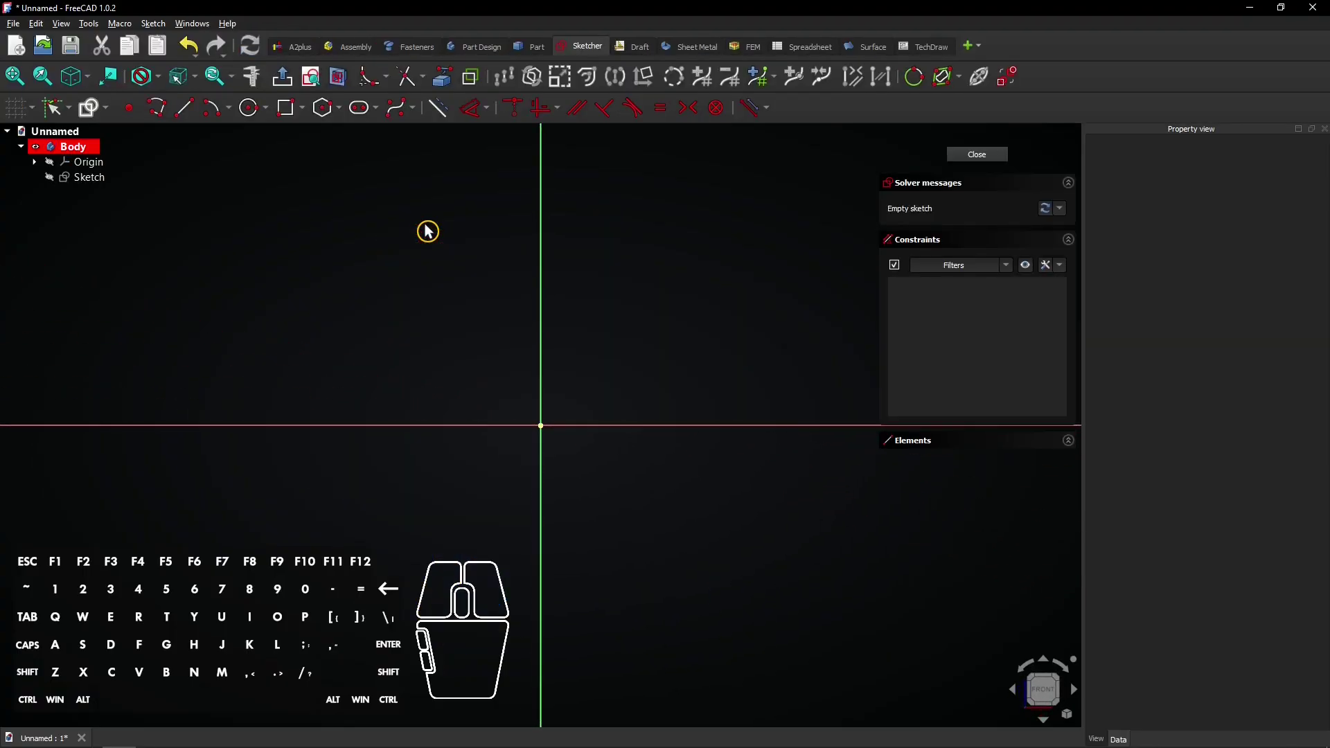
left_click(313, 122)
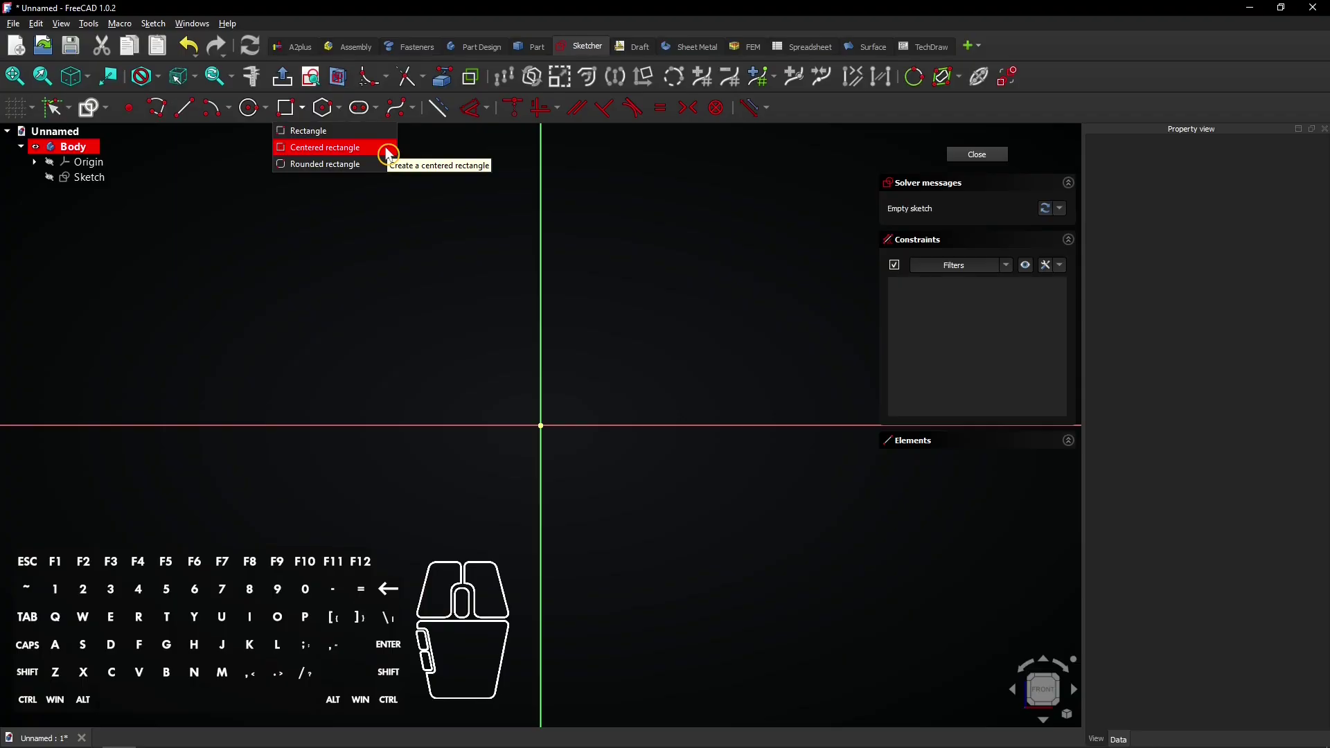
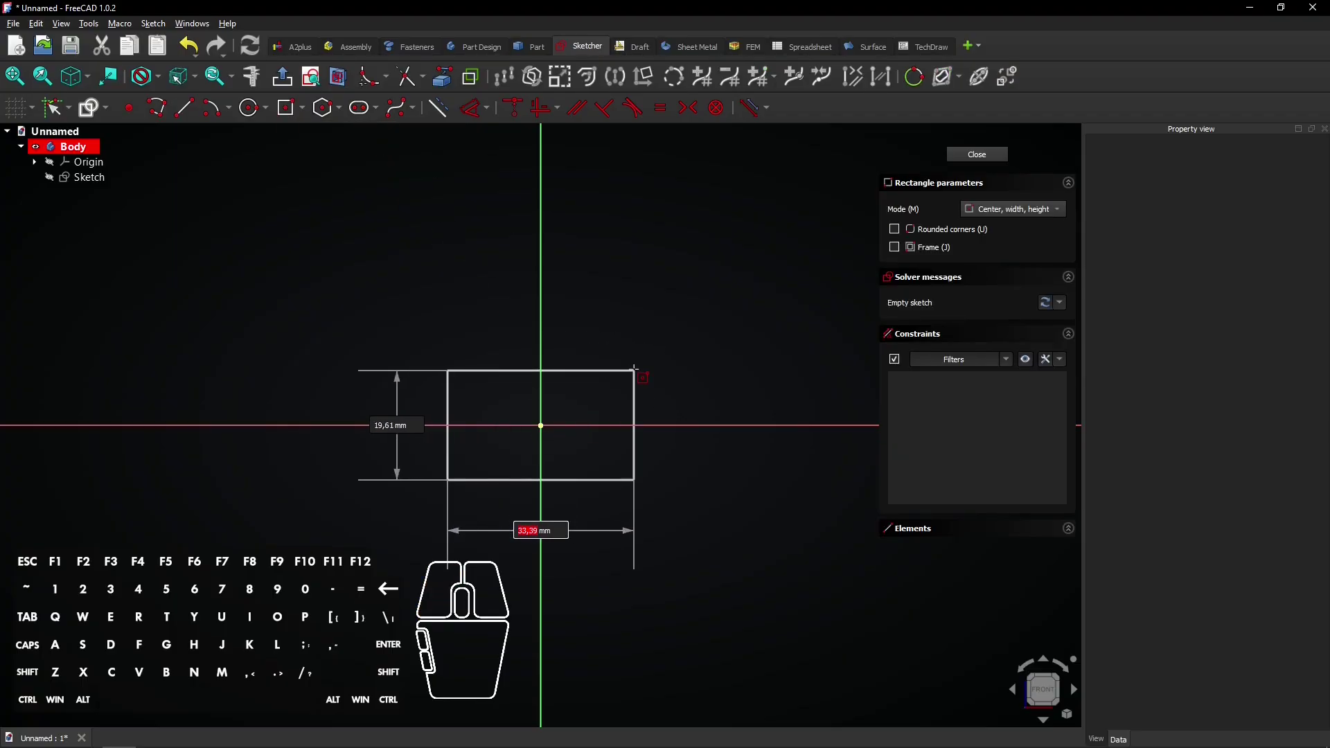
key("4")
key("0")
key("Tab")
key("2")
key("0")
key("Return")
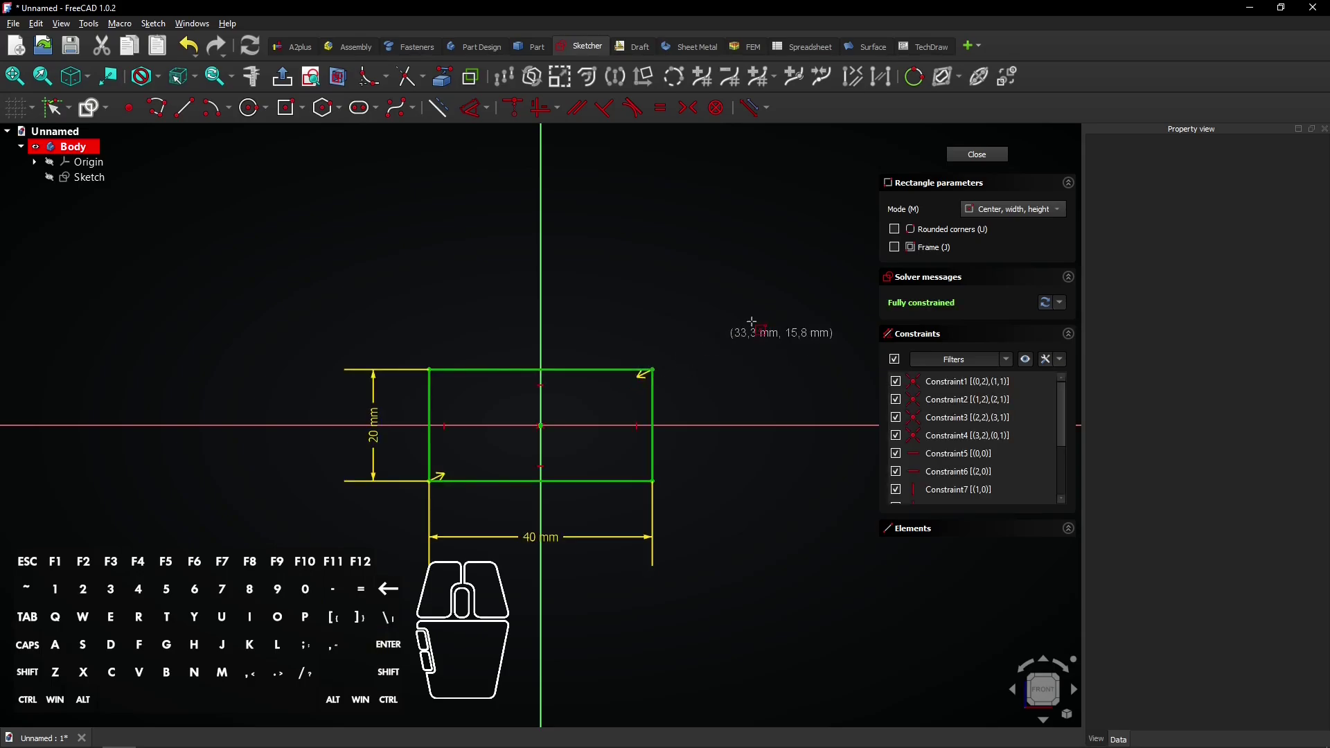
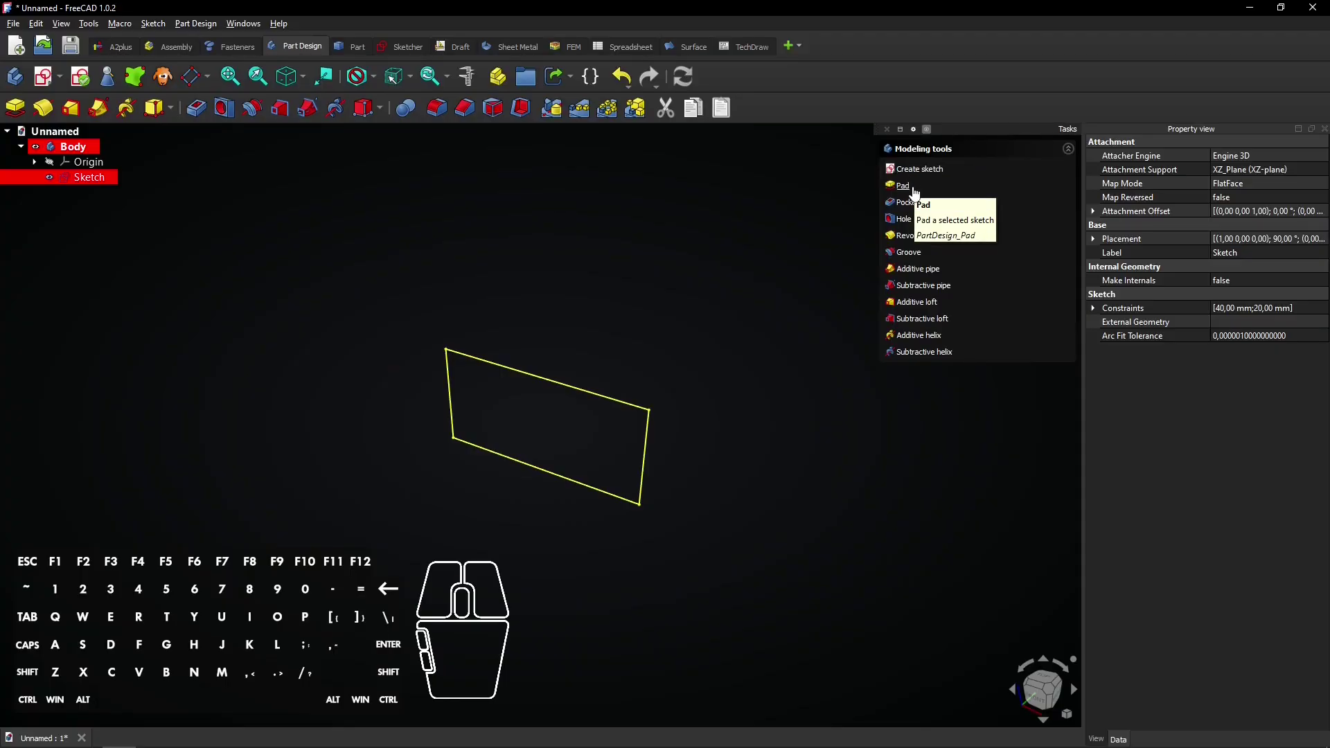
- Pad the rectangle 5 mm, symmetric to the sketch plane
left_click(921, 199)
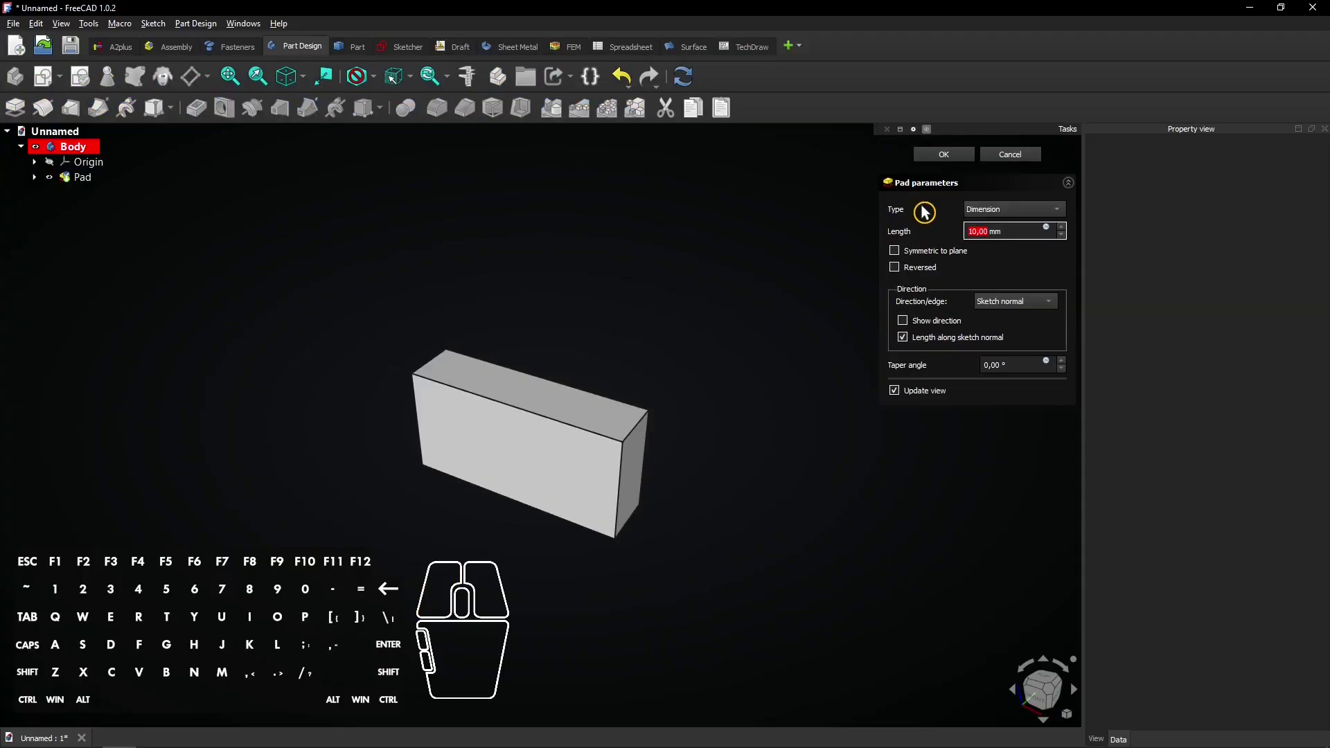
key("5")
left_click(954, 237)
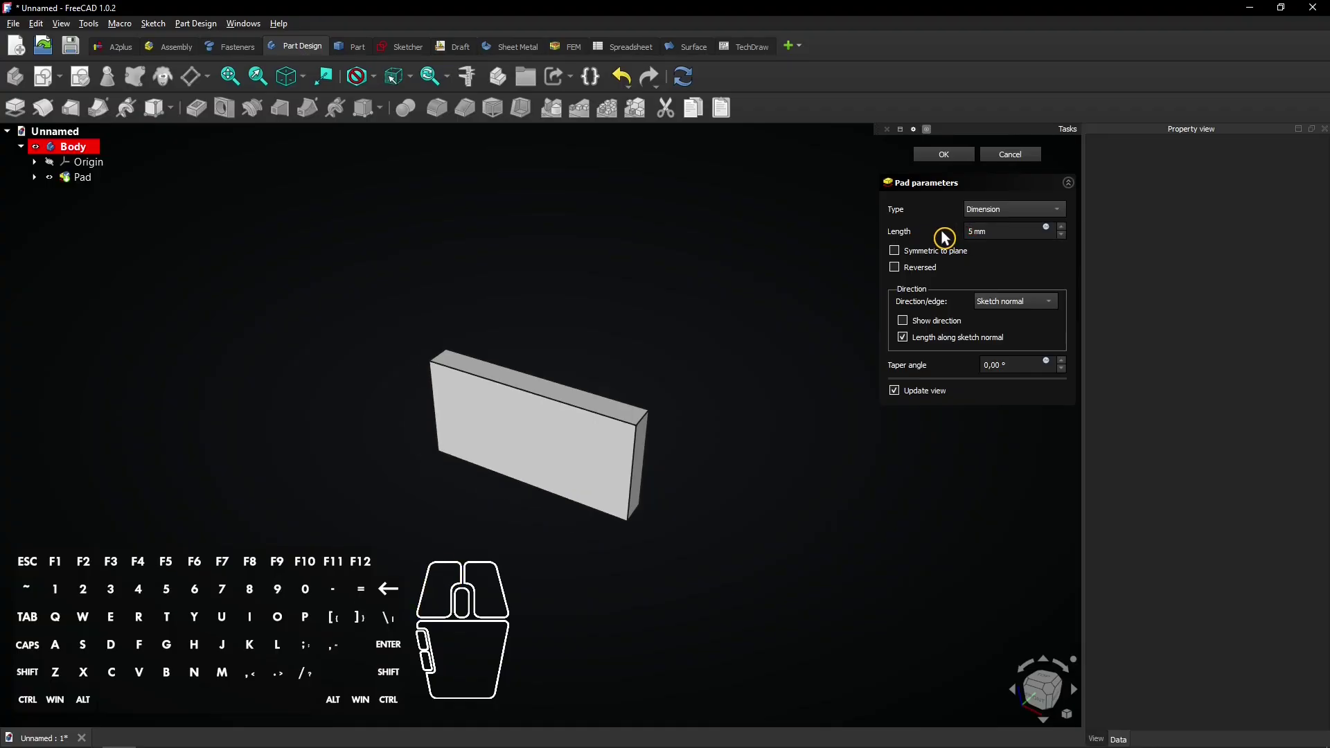
left_click(901, 257)
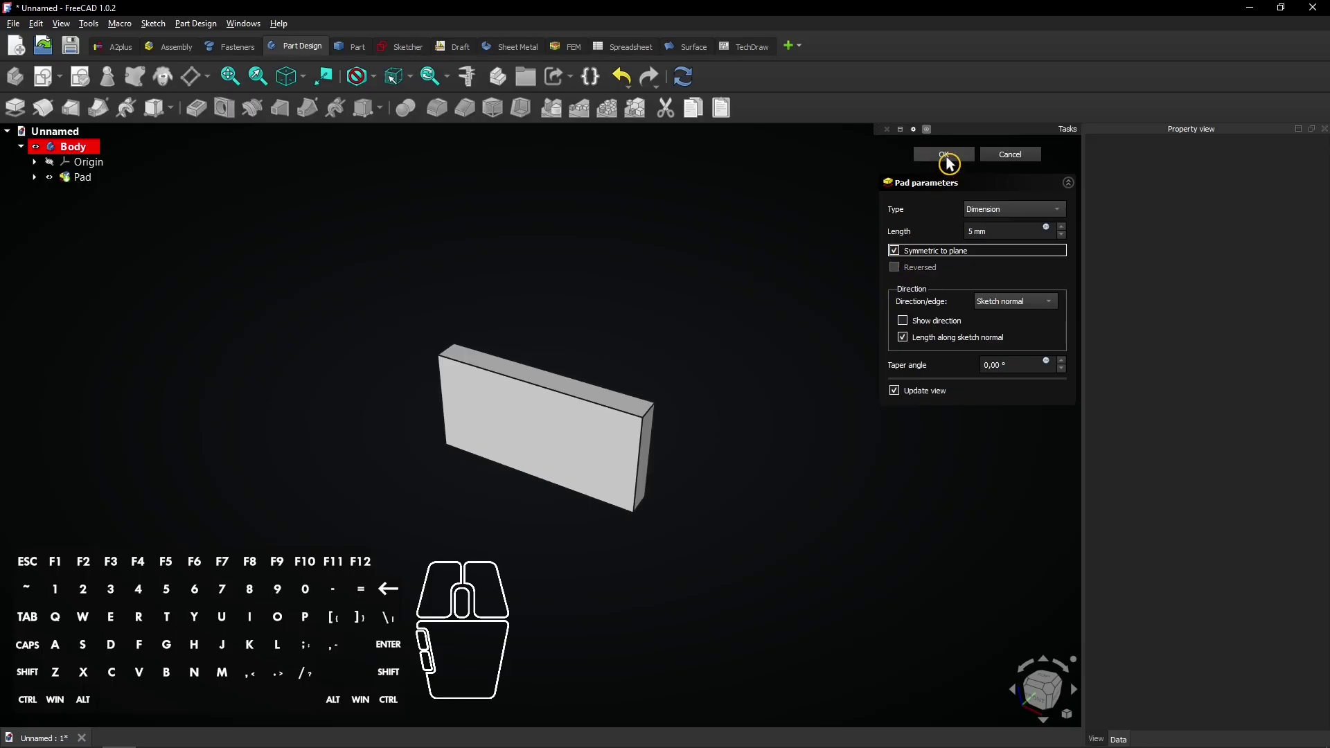
left_click(953, 162)
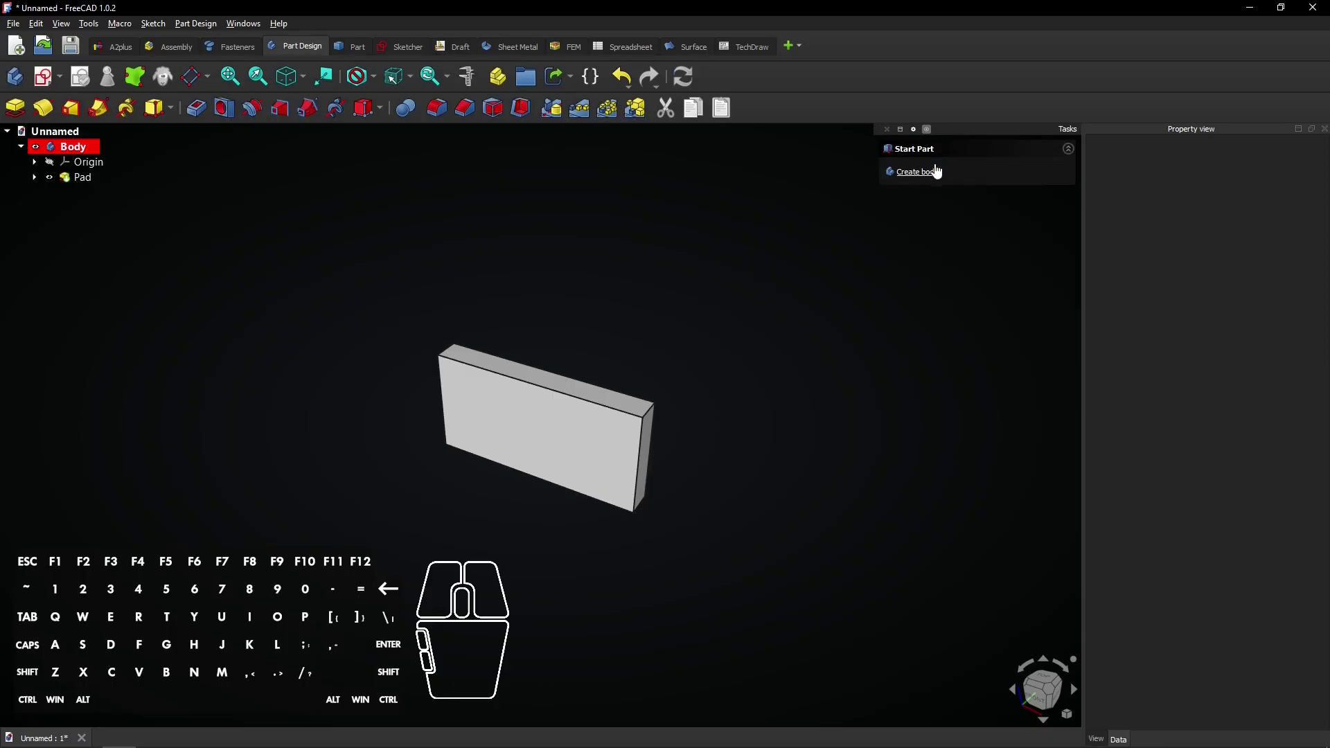
- Select the plate's four short corner edges for rounding
left_click(658, 417)
left_click(659, 412)
left_click(653, 506)
left_click_drag(287, 361, 547, 417)
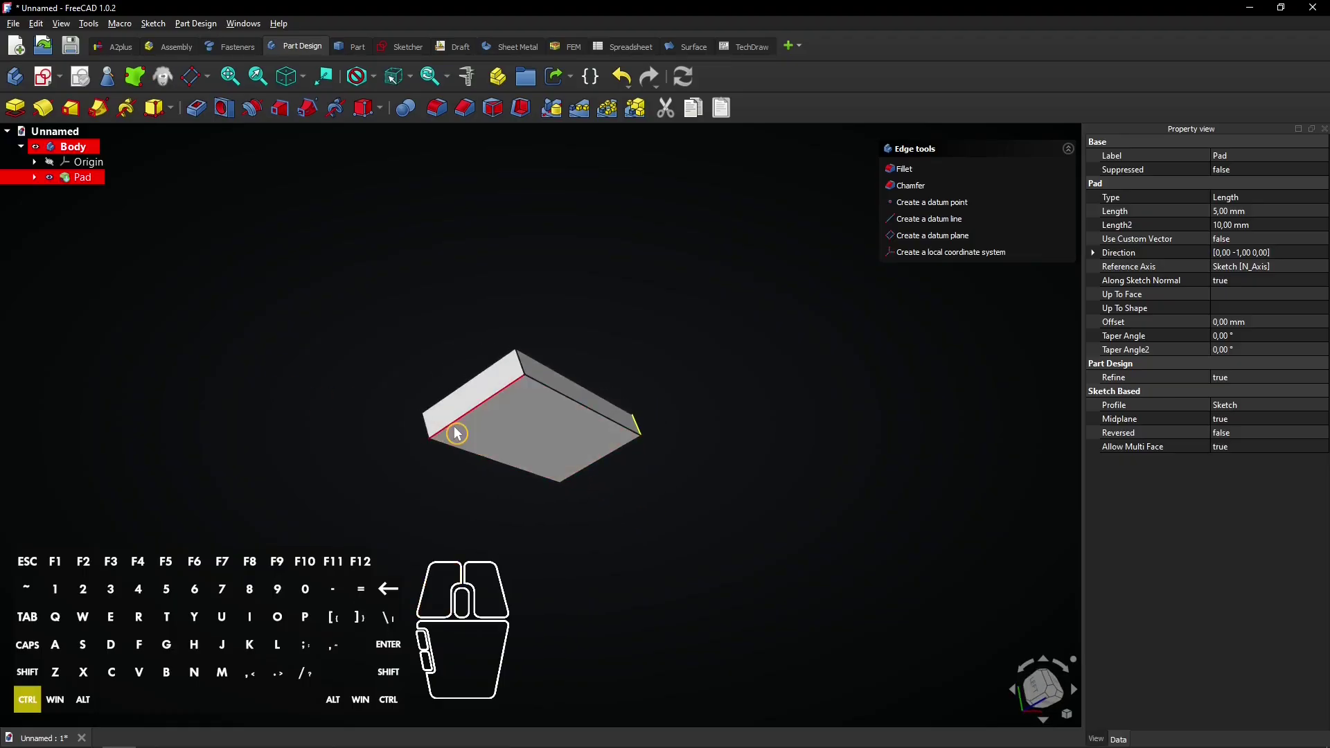
left_click(432, 435)
left_click(532, 370)
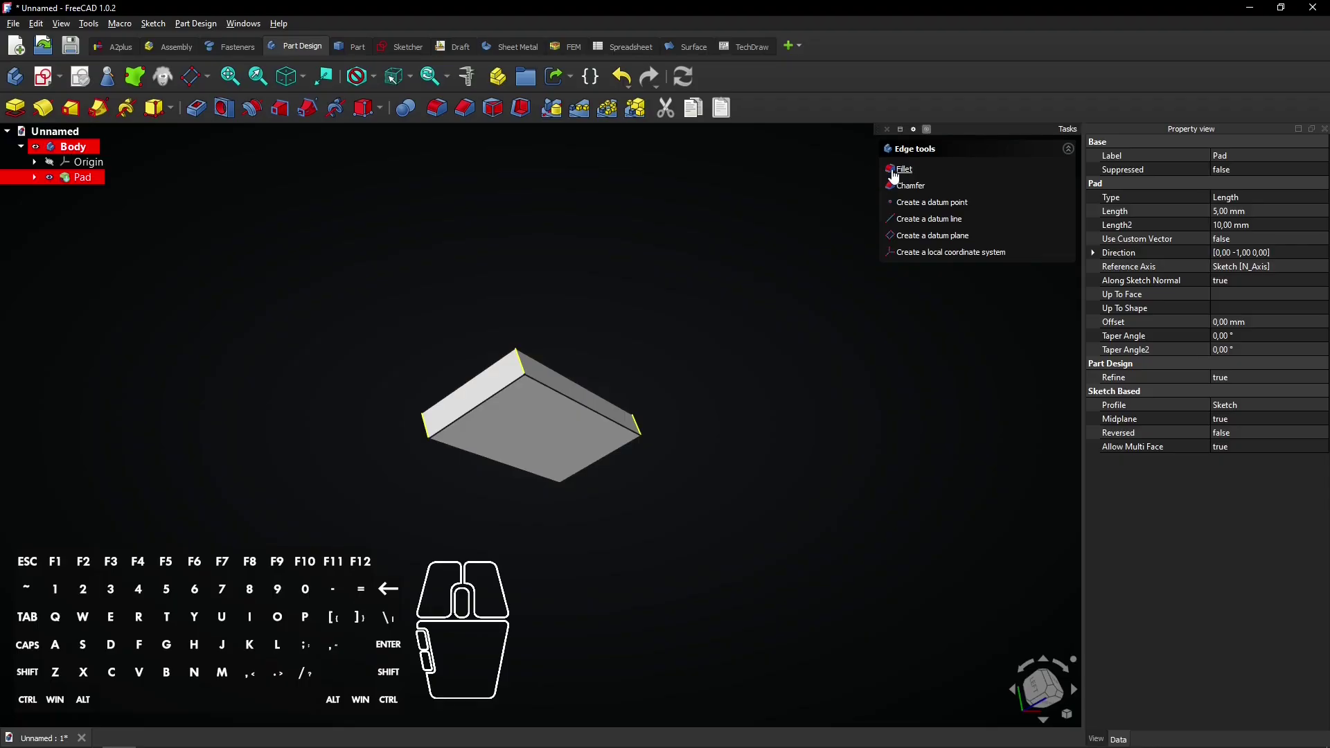
- Fillet the selected corner edges at 9,99 mm to give the plate fully rounded ends
left_click(901, 181)
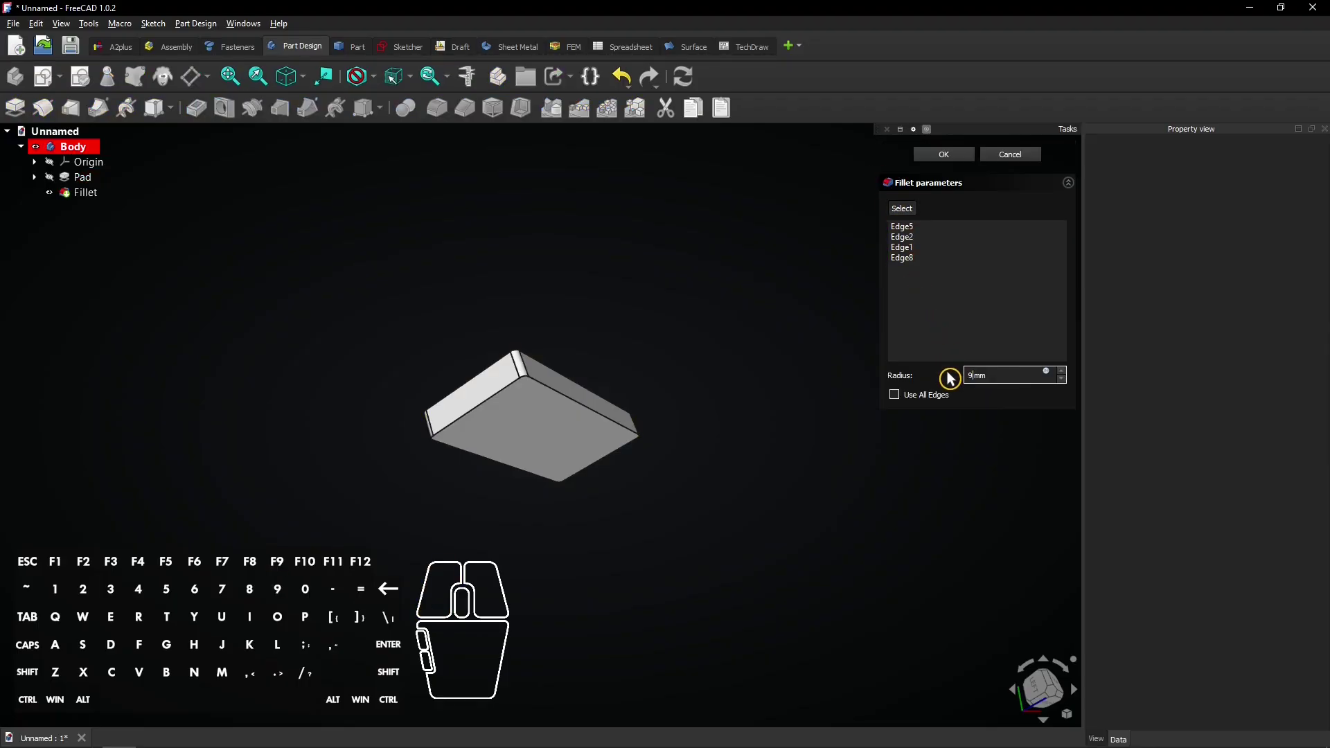
left_click(953, 377)
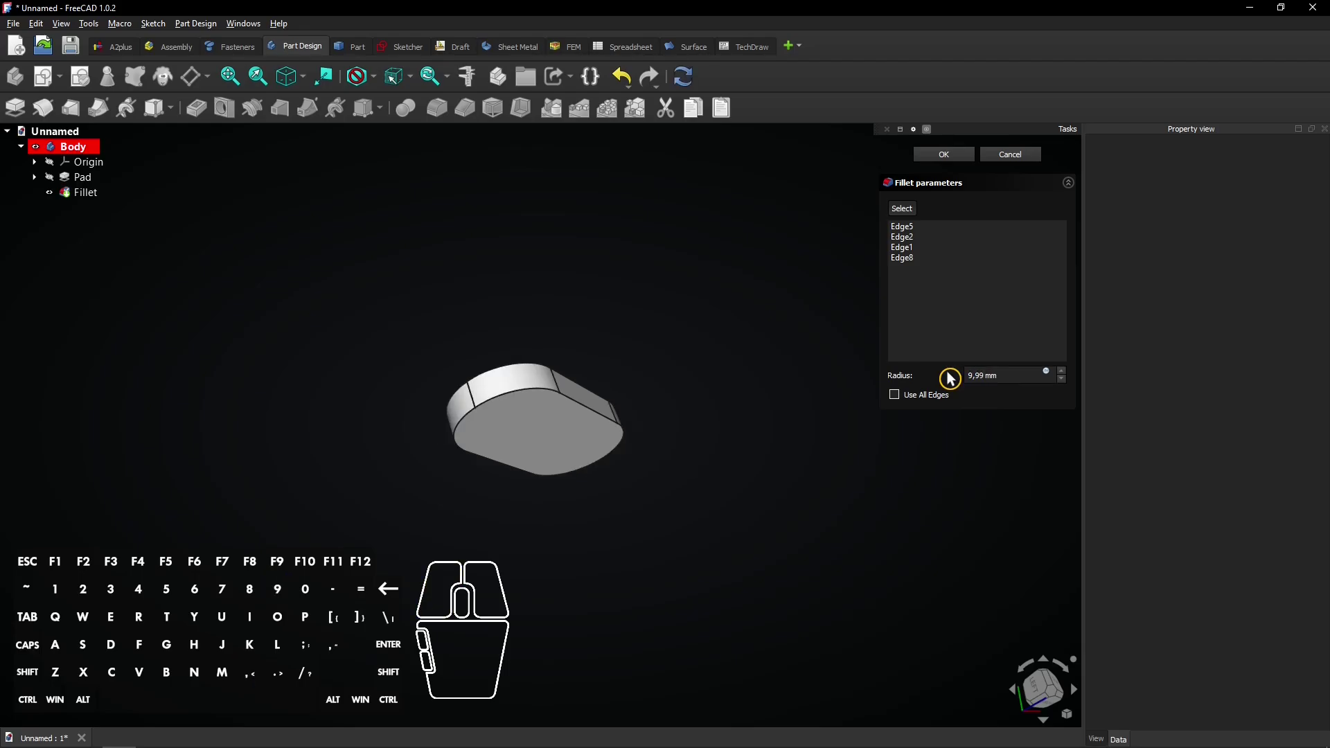
left_click_drag(781, 449, 530, 401)
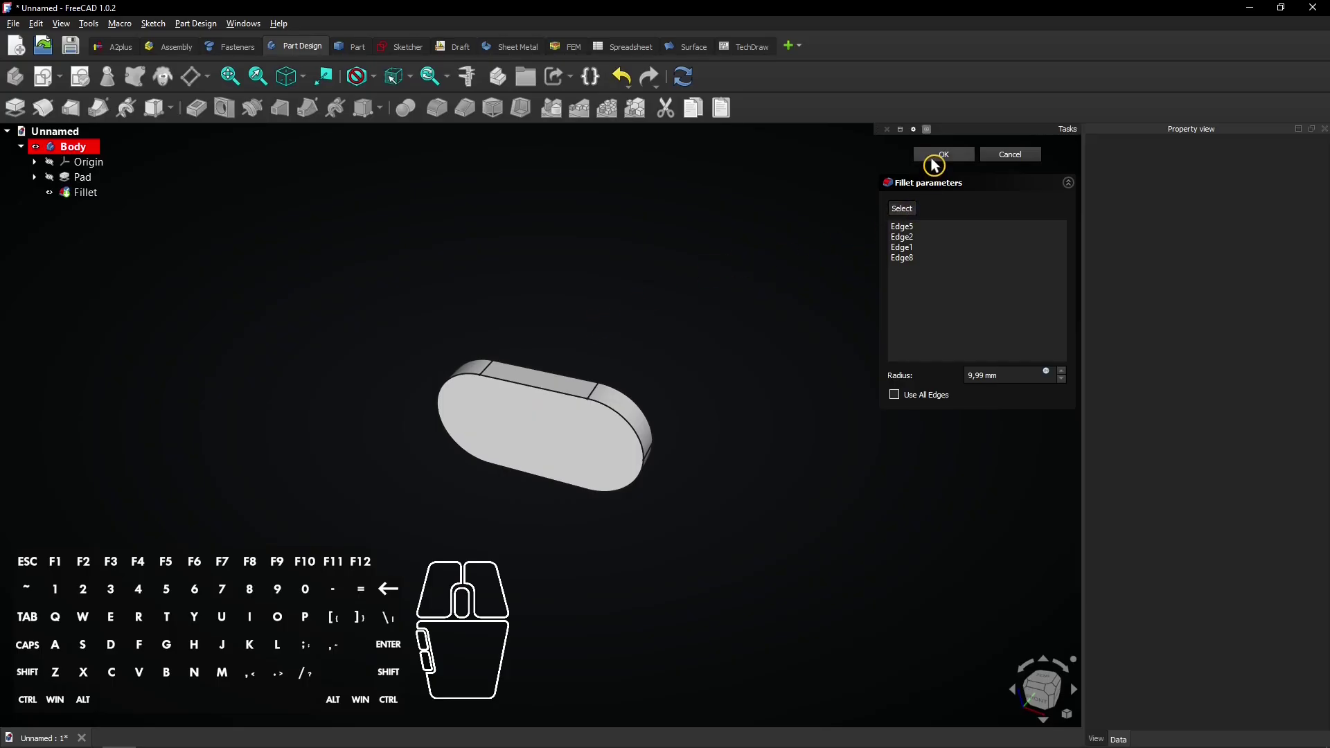
left_click(937, 162)
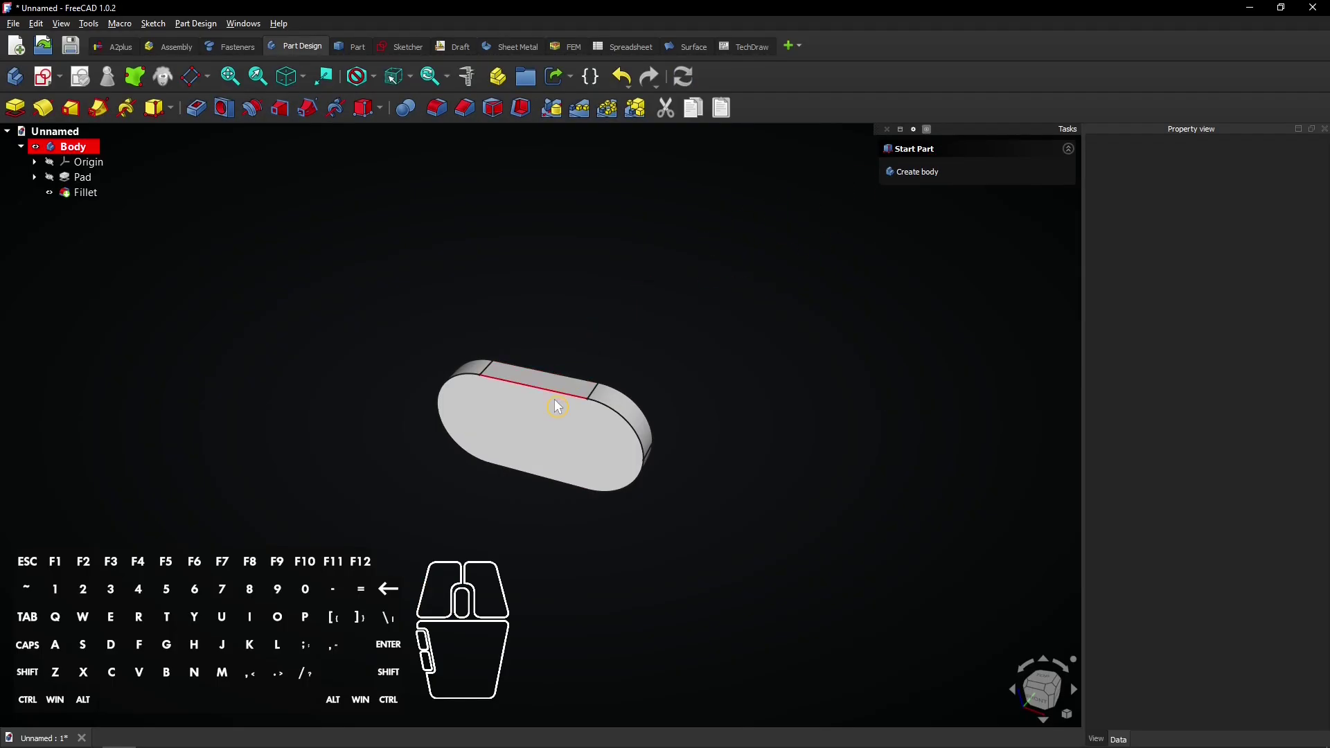
- Apply a 5 mm inward Thickness removing the top and bottom faces, leaving an open ring
left_click(546, 433)
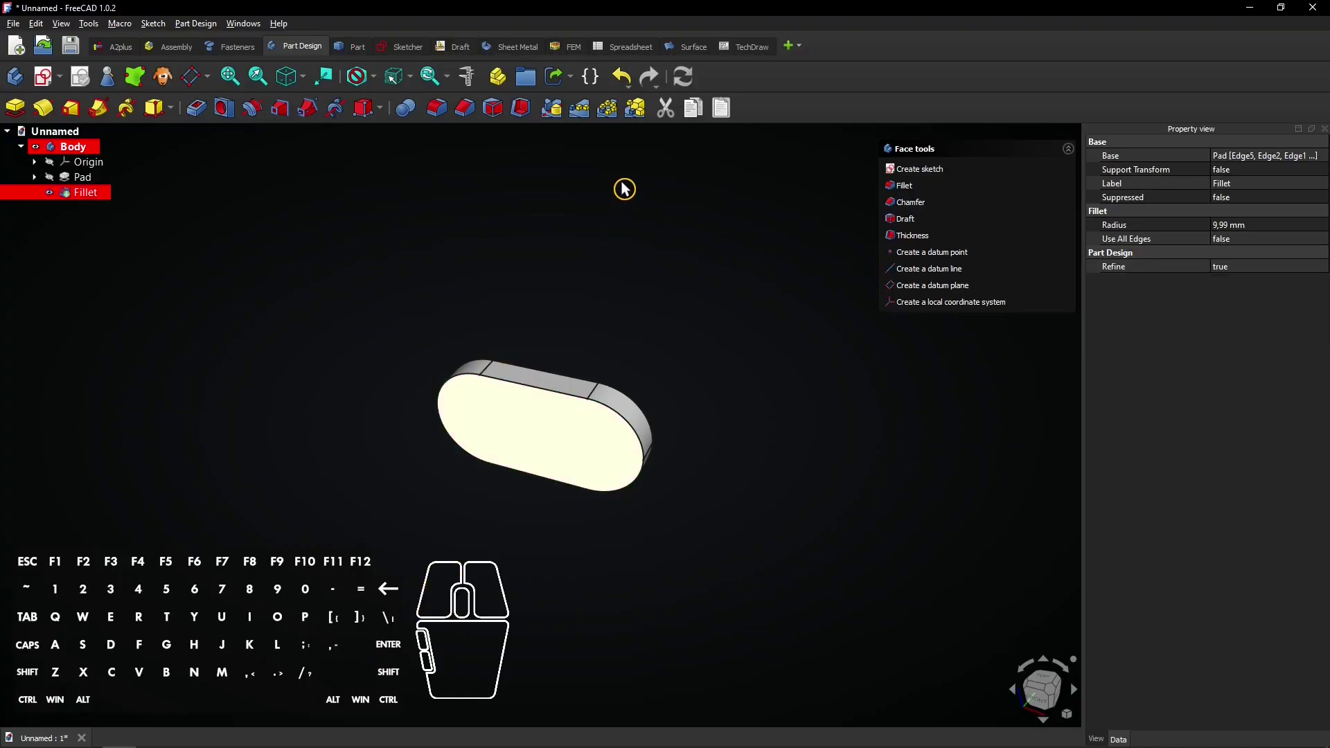
left_click_drag(625, 189, 489, 374)
left_click(538, 409)
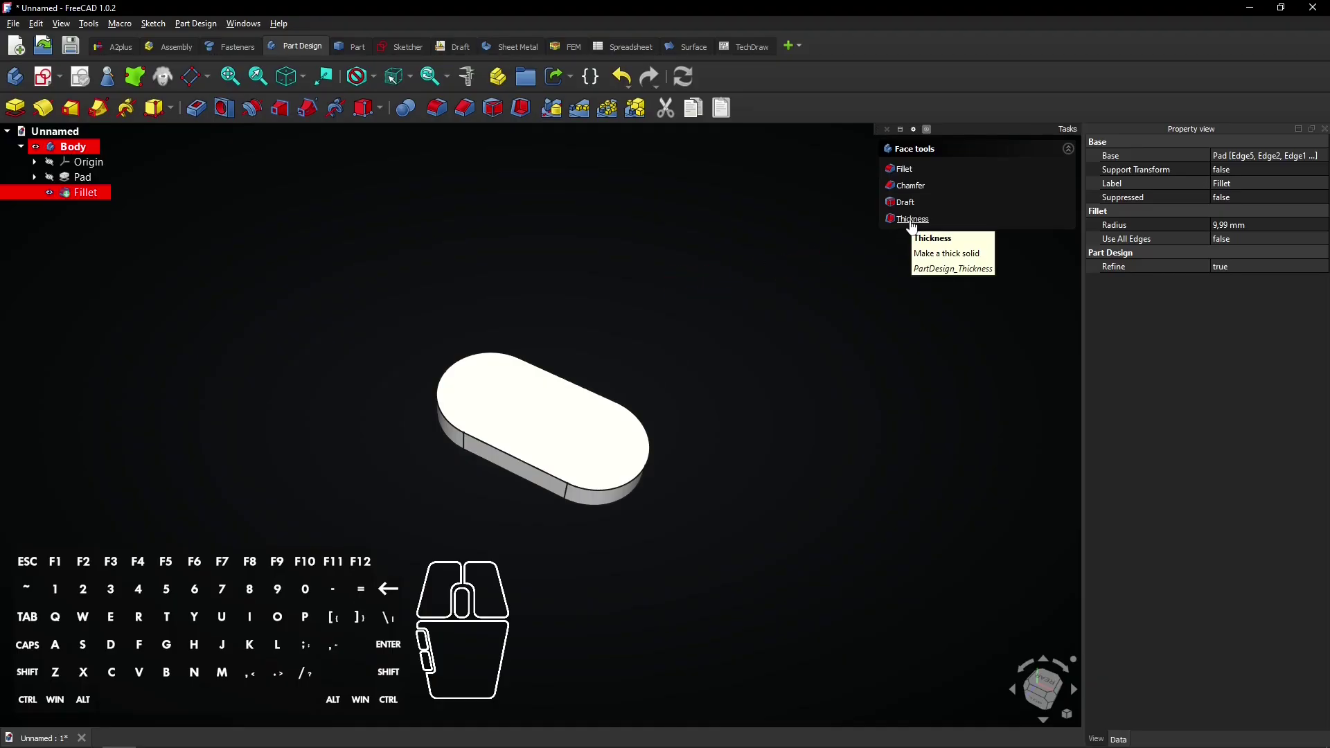
left_click(919, 232)
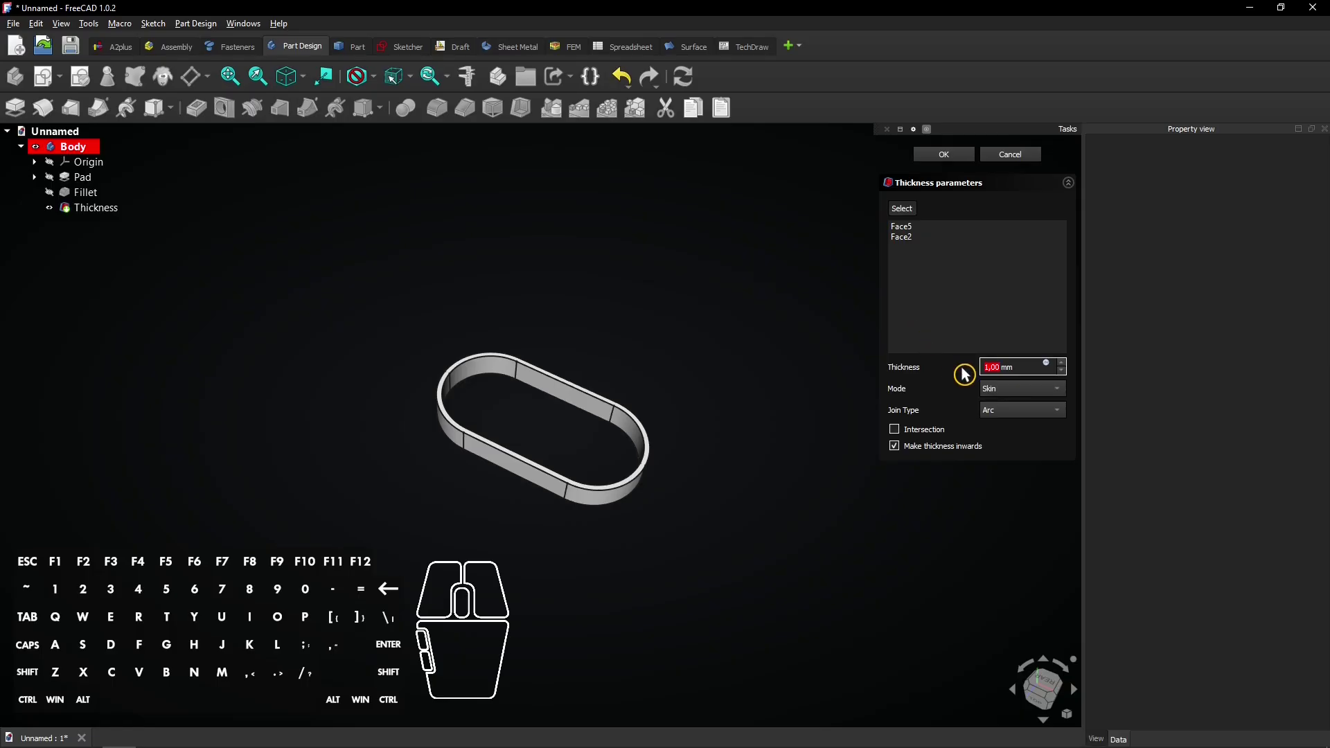
key("5")
left_click(967, 372)
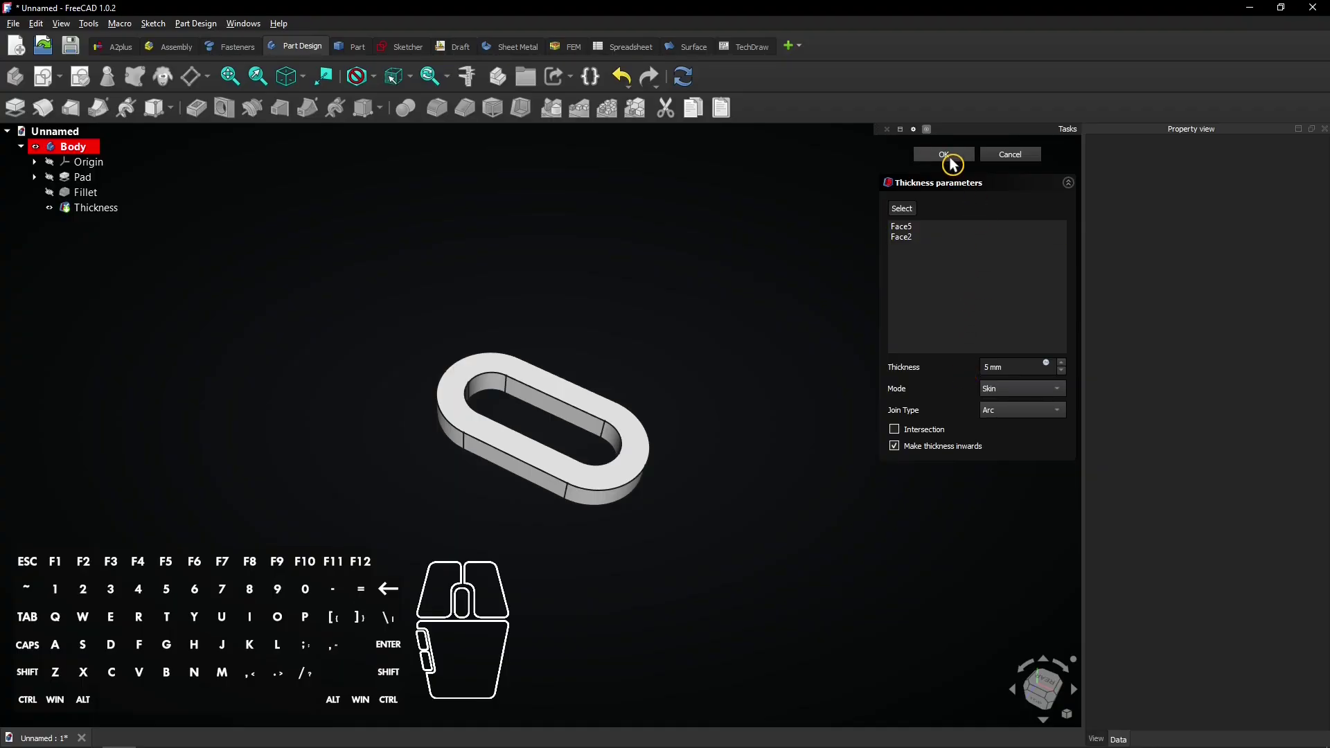
left_click(956, 163)
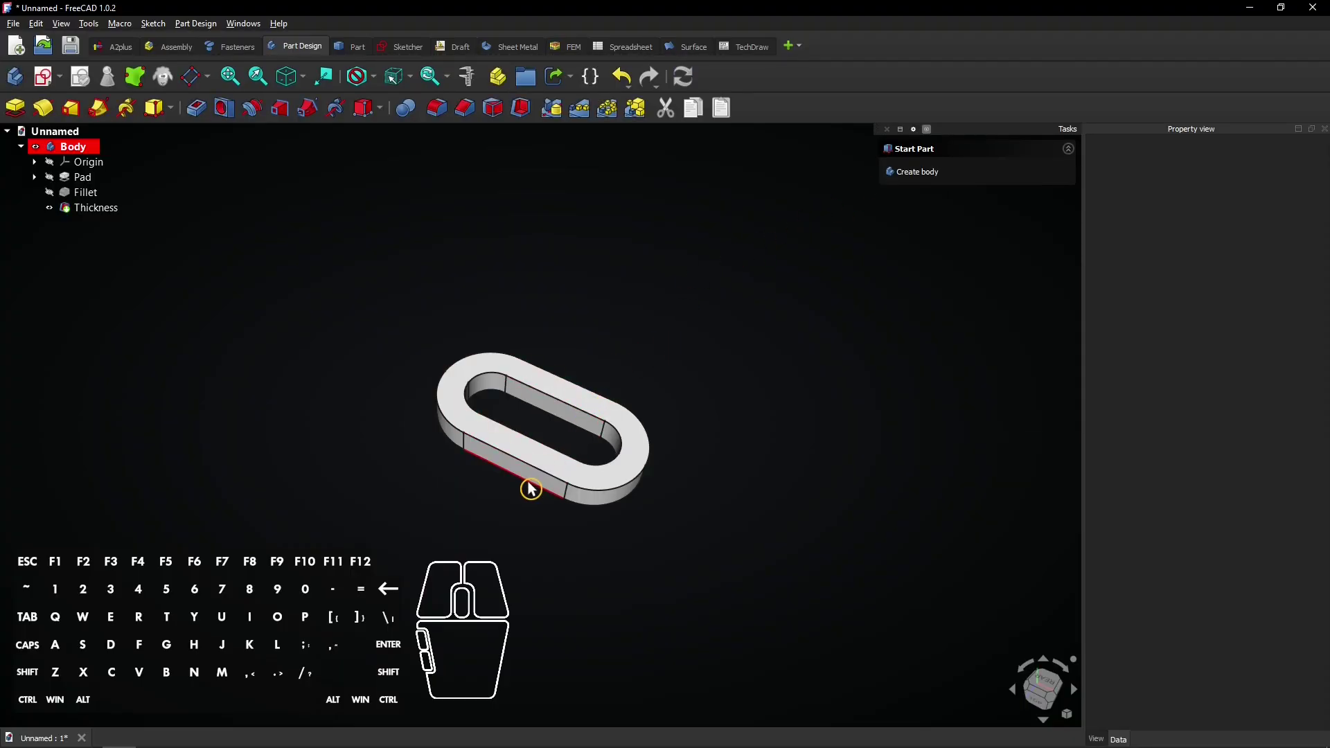
- Select the link's straight edges around the opening for rounding
left_click(533, 487)
left_click(535, 470)
left_click(560, 426)
left_click(563, 410)
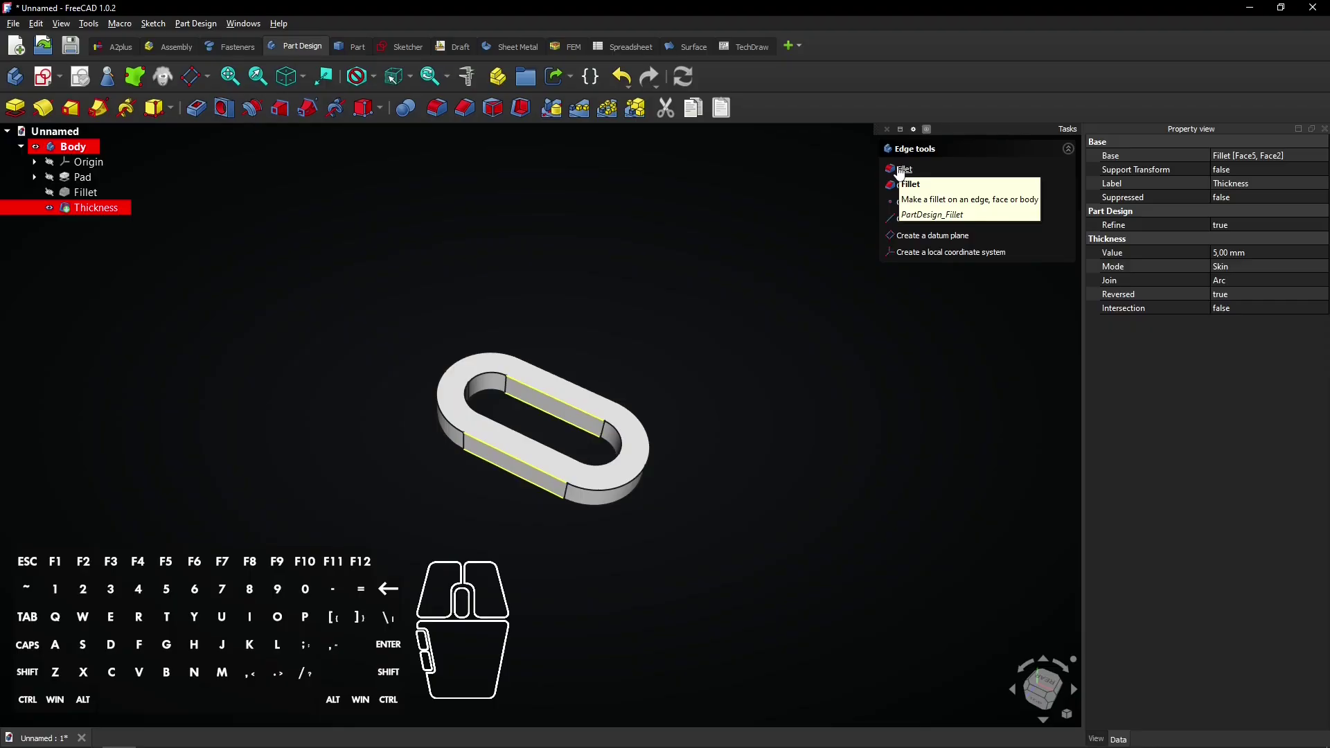
- Fillet the selected edges at 2,49 mm, making the link a smooth rounded tube
left_click(906, 177)
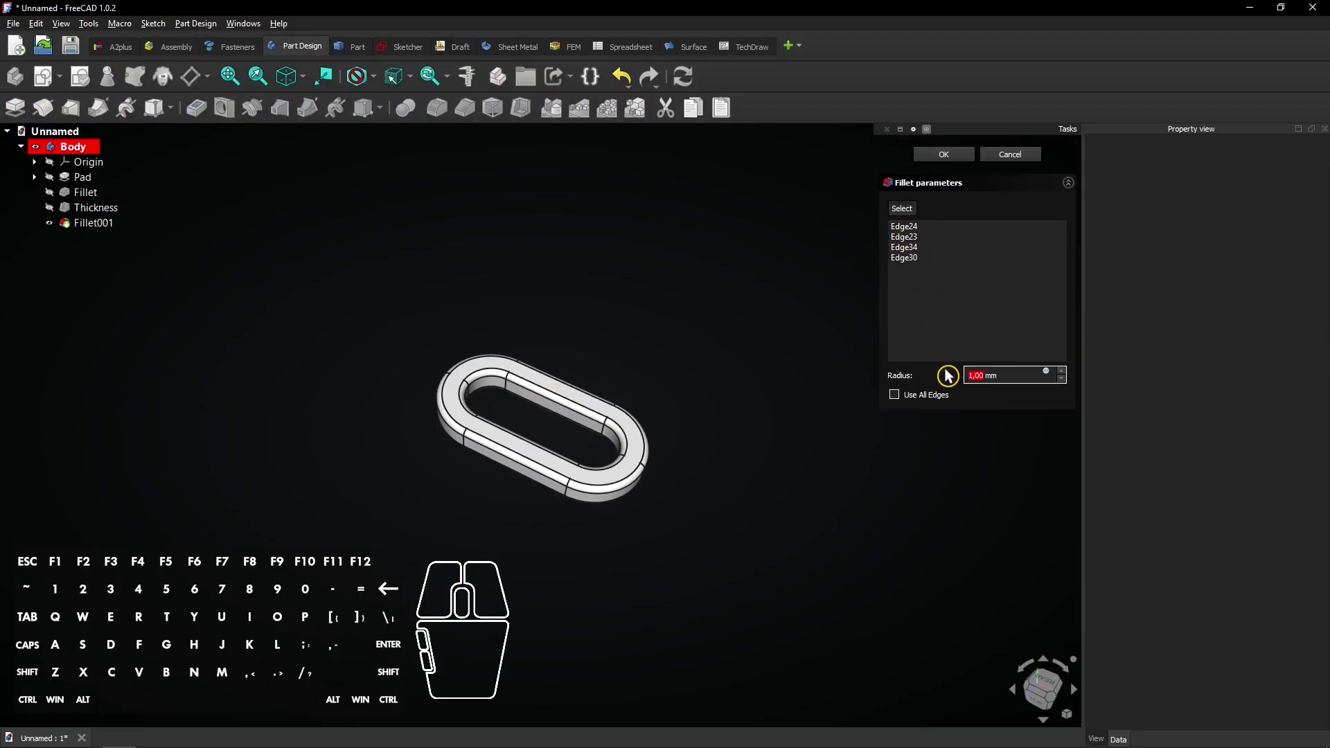
key("2")
key(",")
key("4")
key("9")
left_click(951, 375)
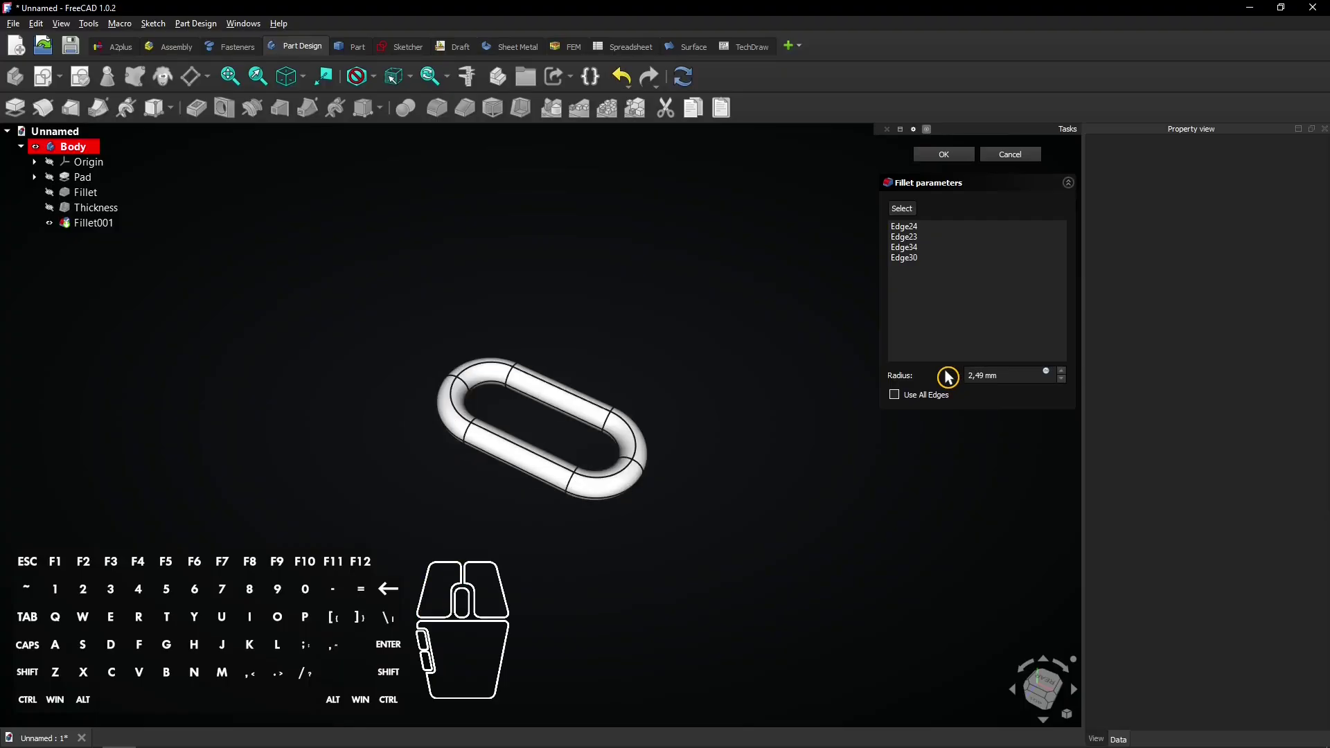
middle_click(568, 447)
middle_click(568, 446)
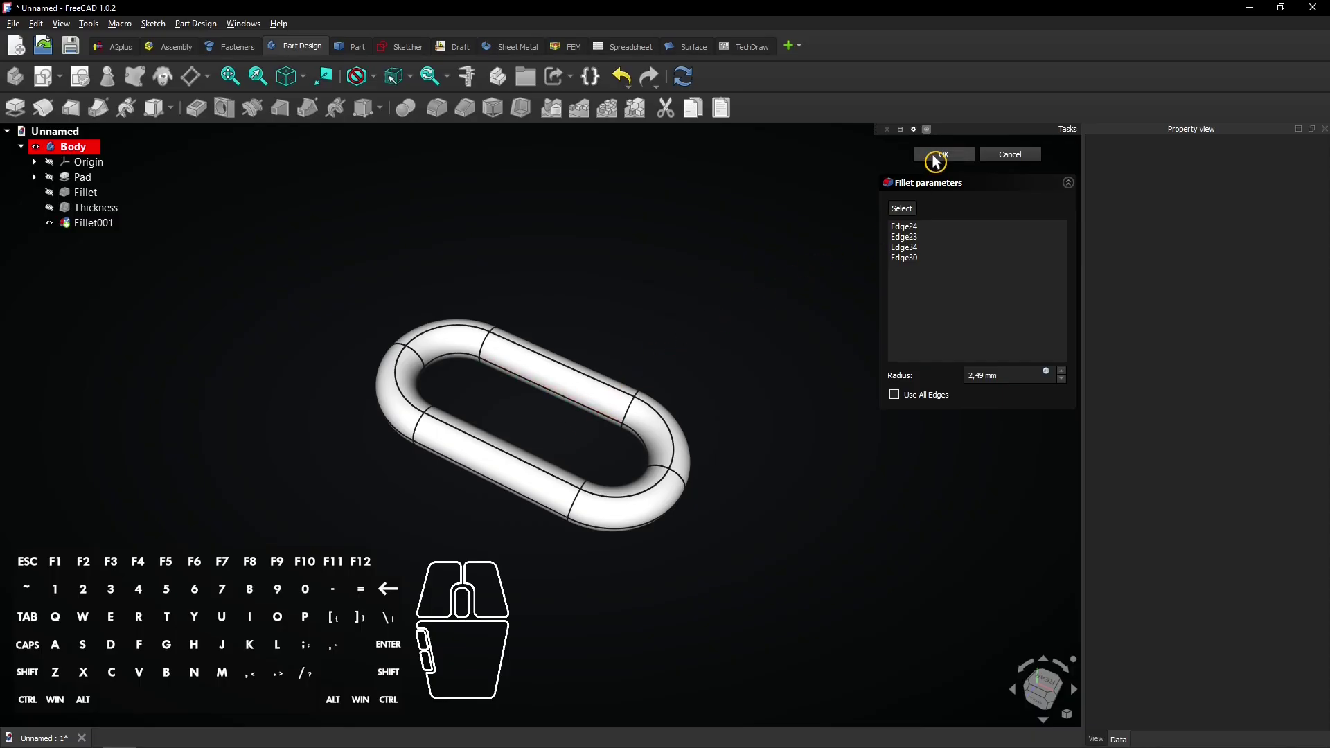
left_click(938, 160)
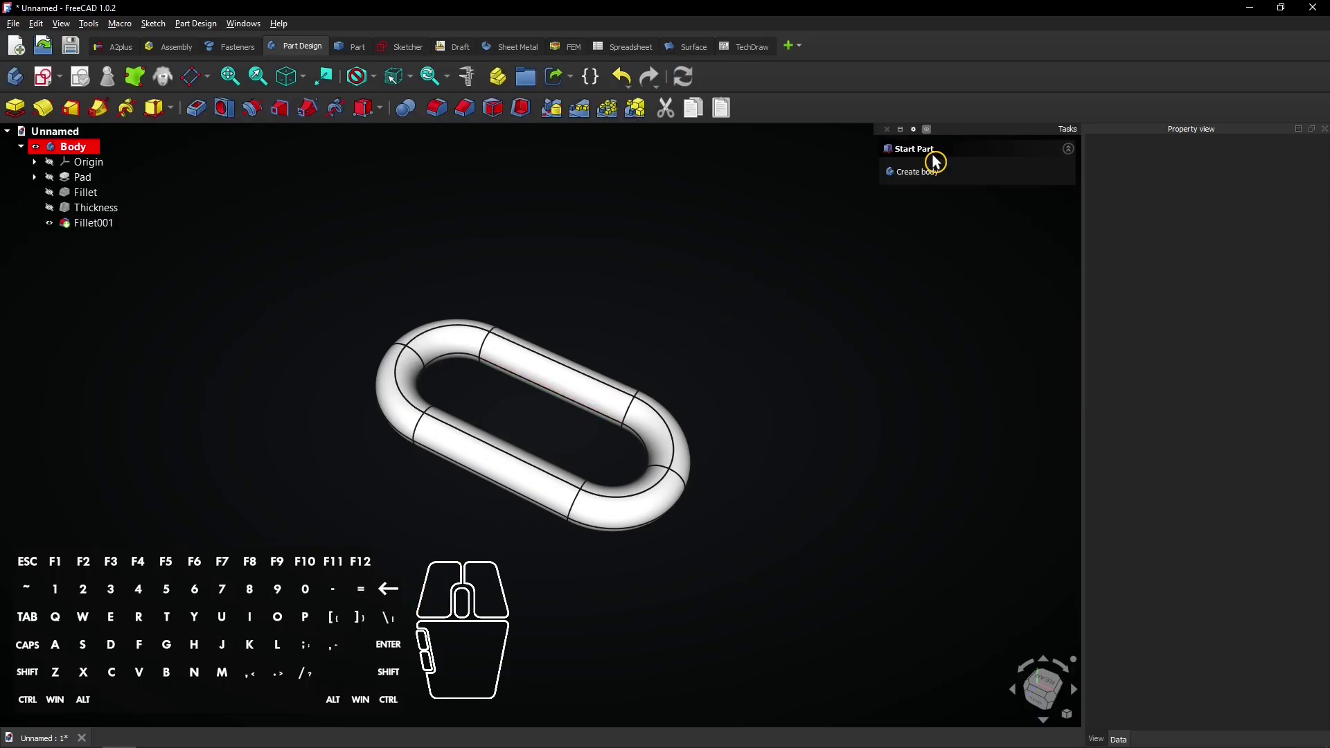
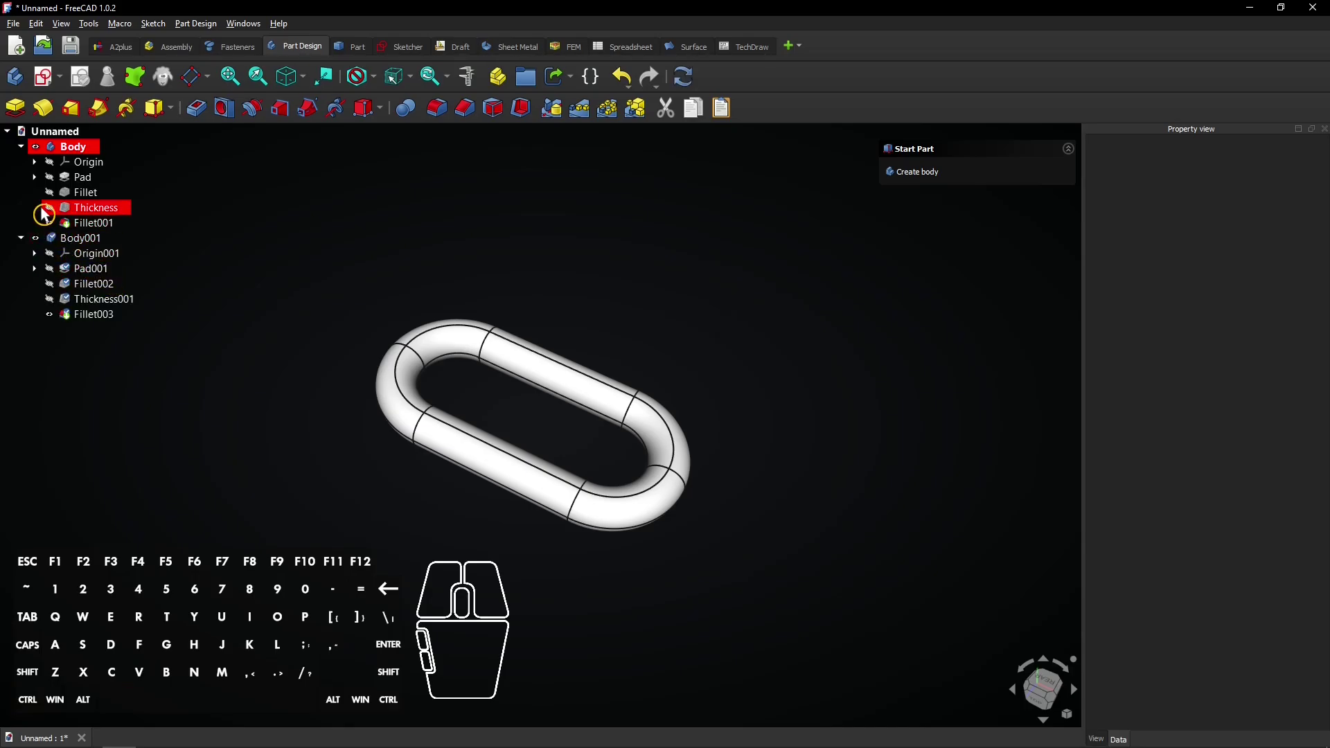
- Collapse both bodies in the tree and select the copied body Body001
left_click(28, 152)
left_click(28, 167)
left_click(63, 168)
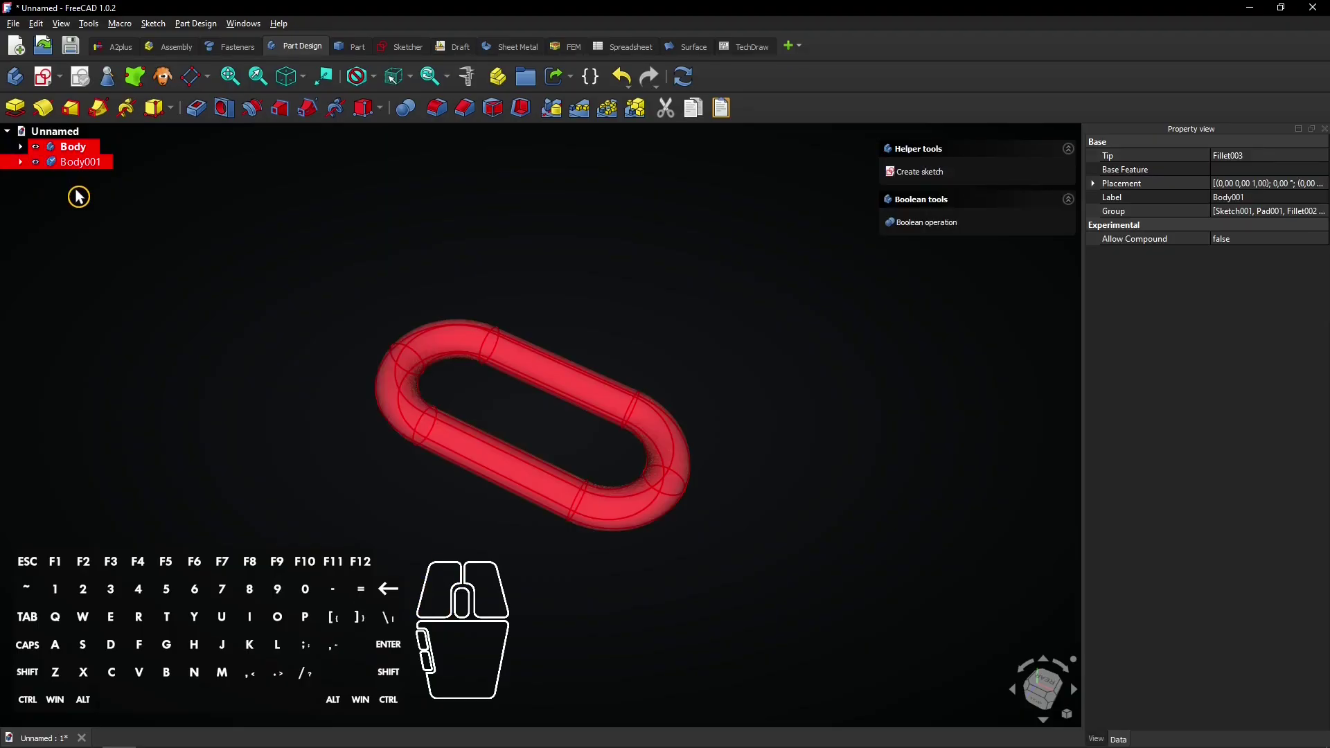
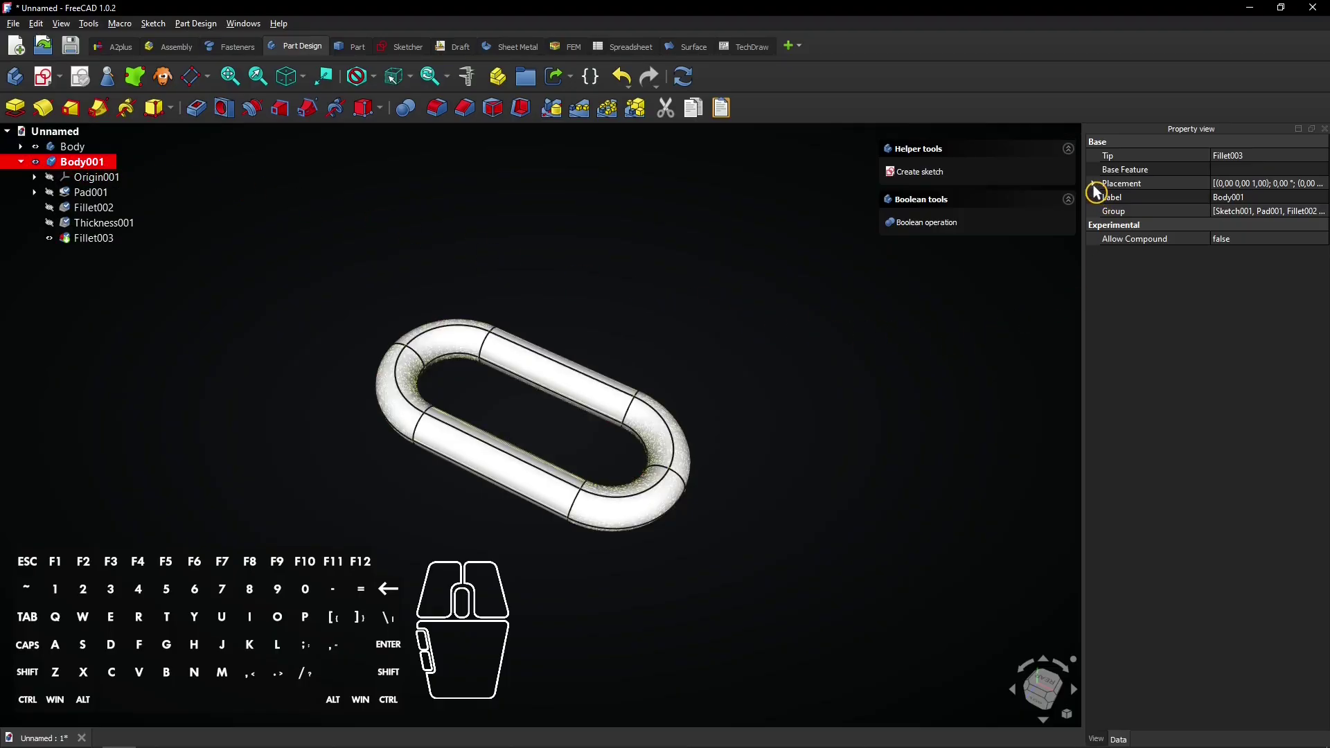
- Set Body001's placement to rotate 90° about the X axis
left_click(1099, 190)
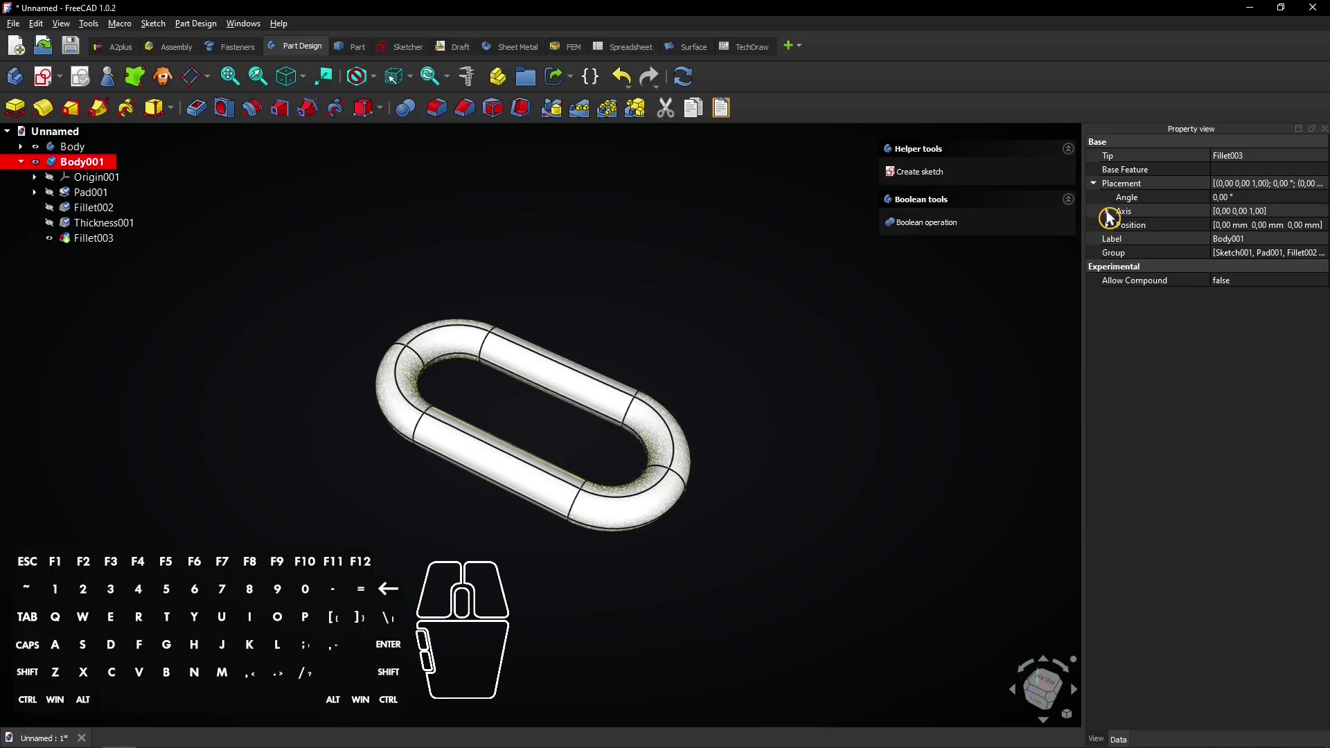
left_click(1113, 216)
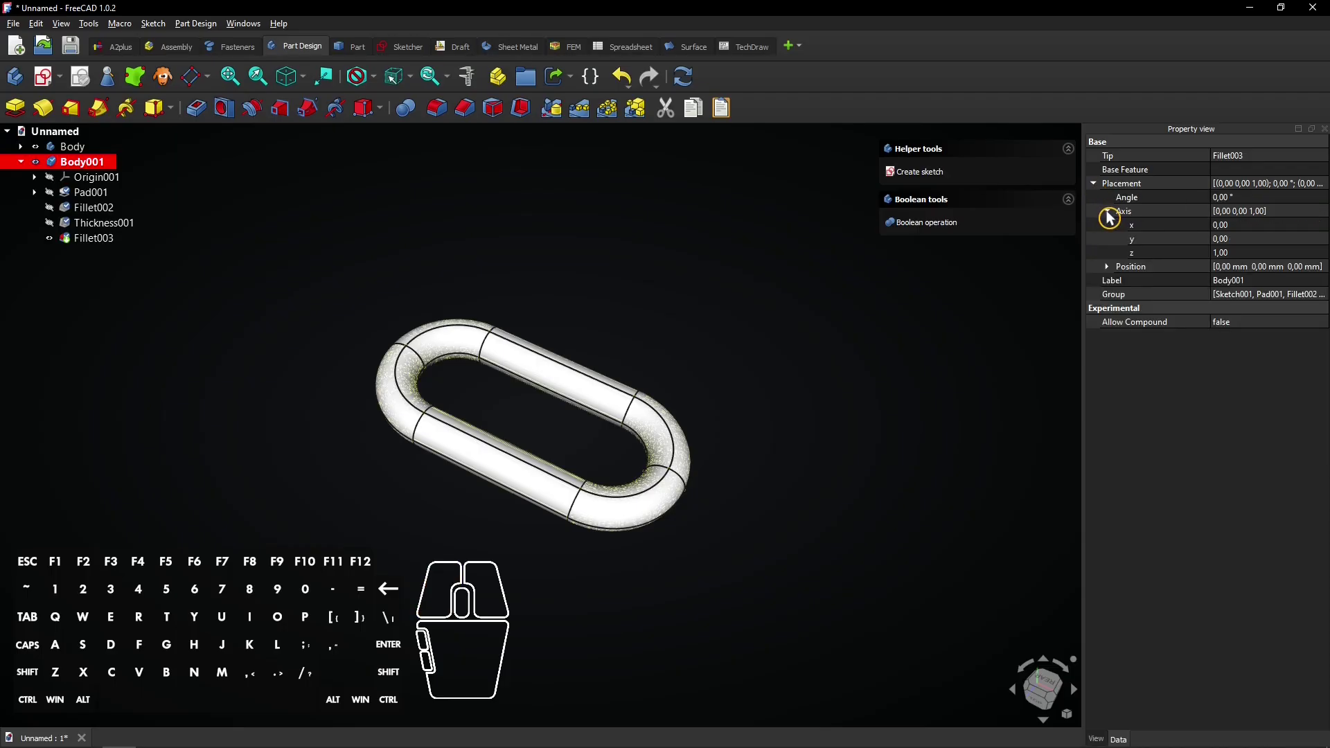
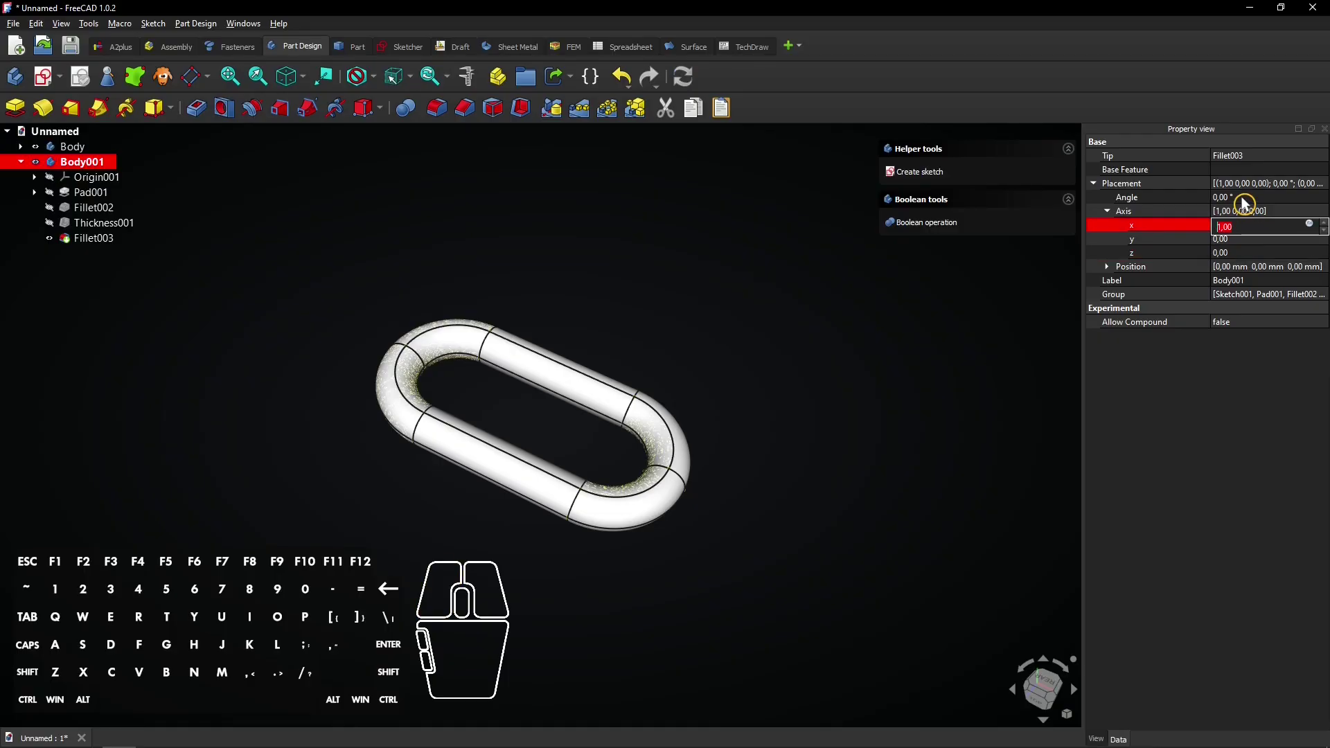
left_click(1247, 202)
key("9")
key("0")
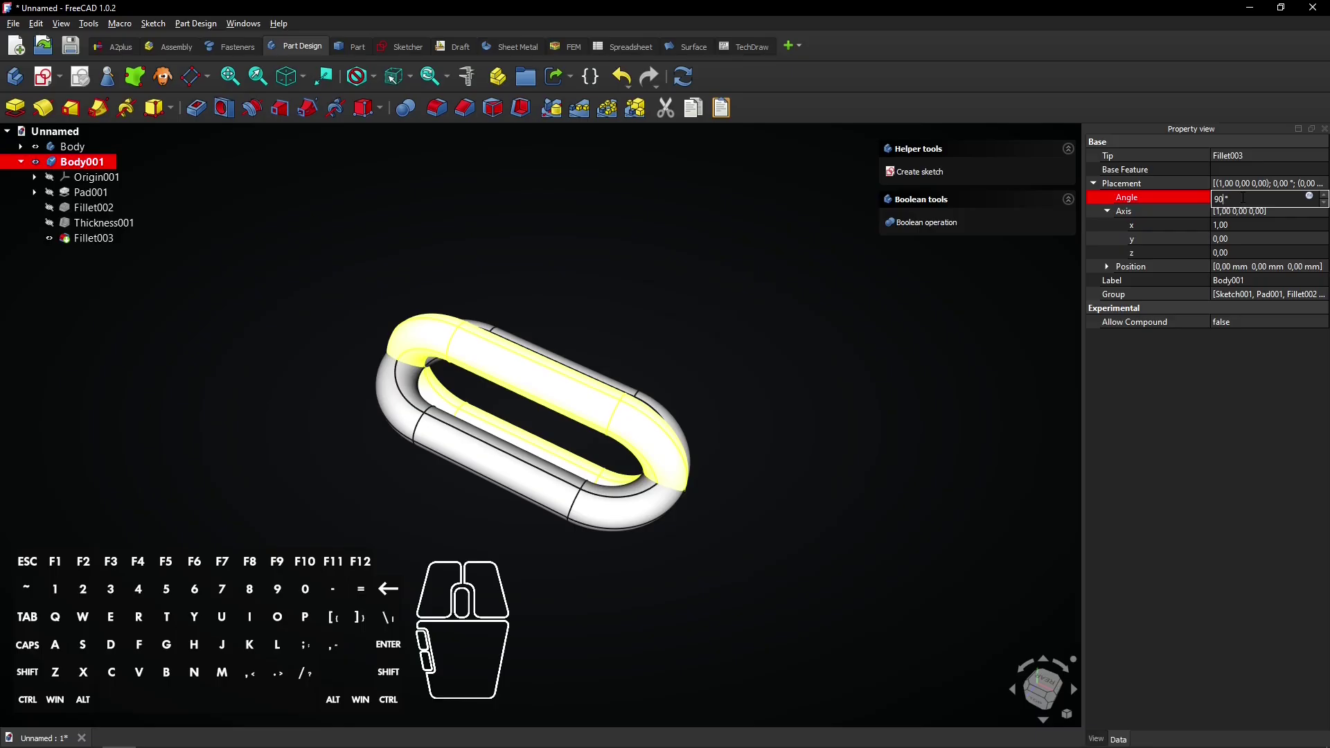
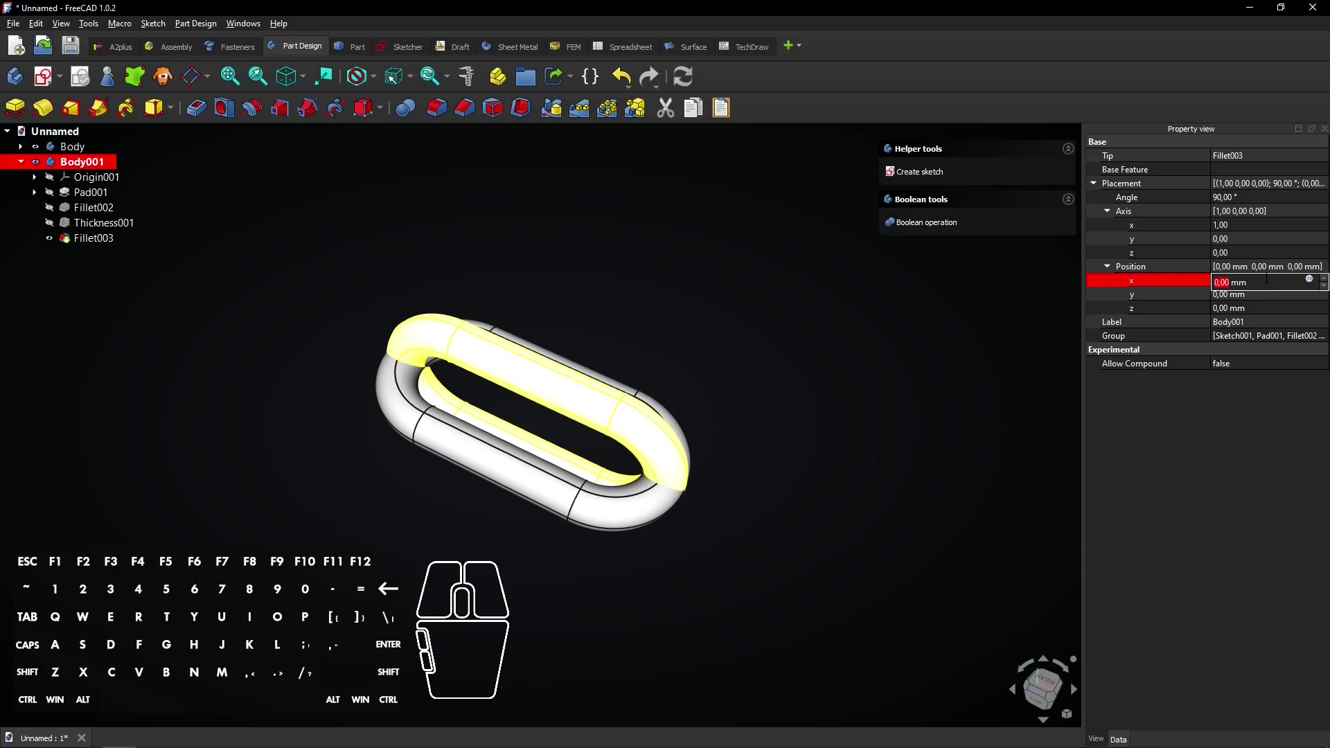
- Move Body001 30 mm along X so the two links interlock
key("3")
key("0")
left_click(1220, 416)
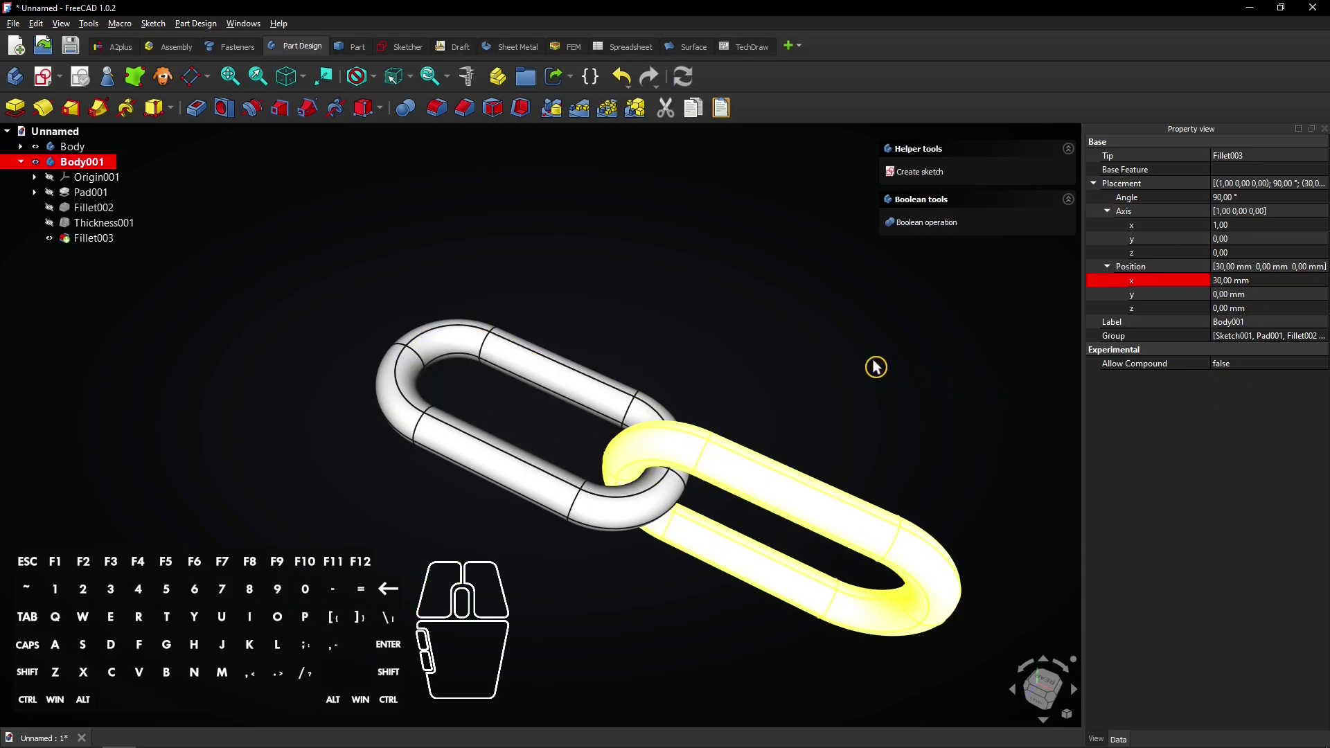
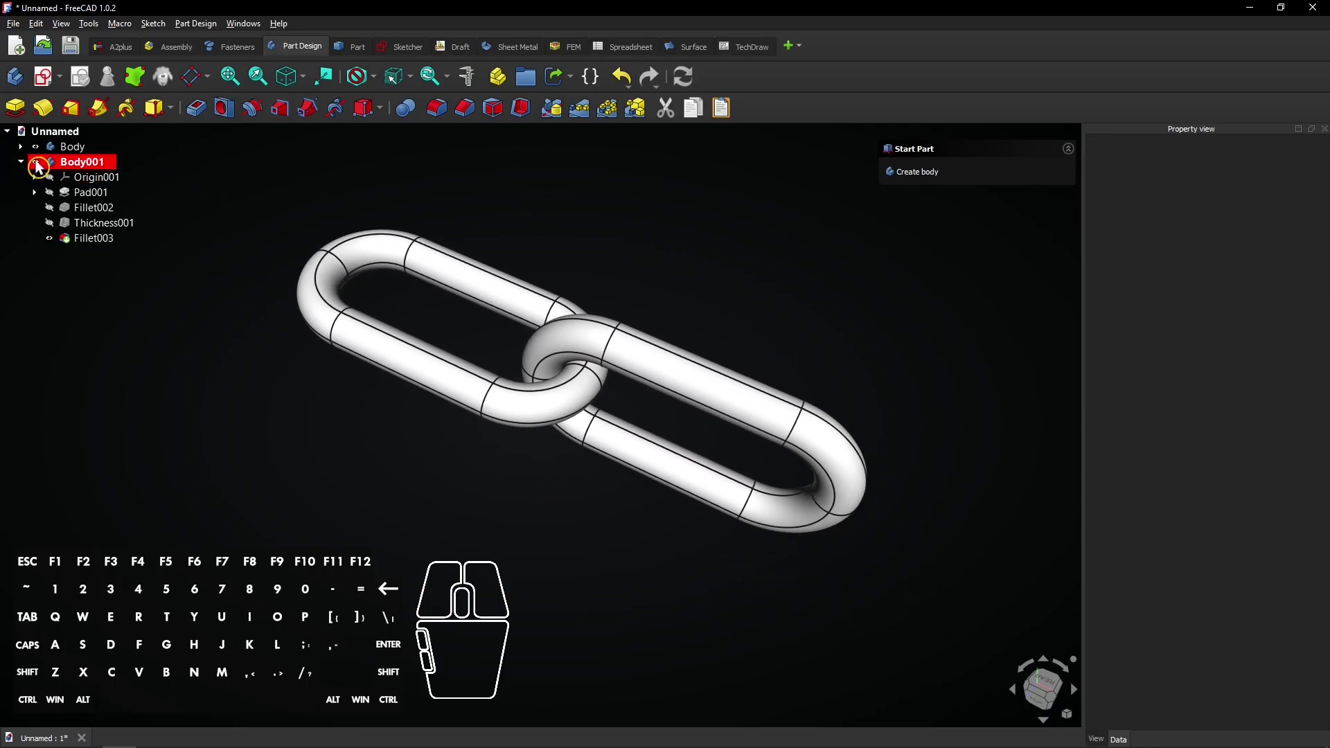
left_click(27, 166)
left_click(62, 151)
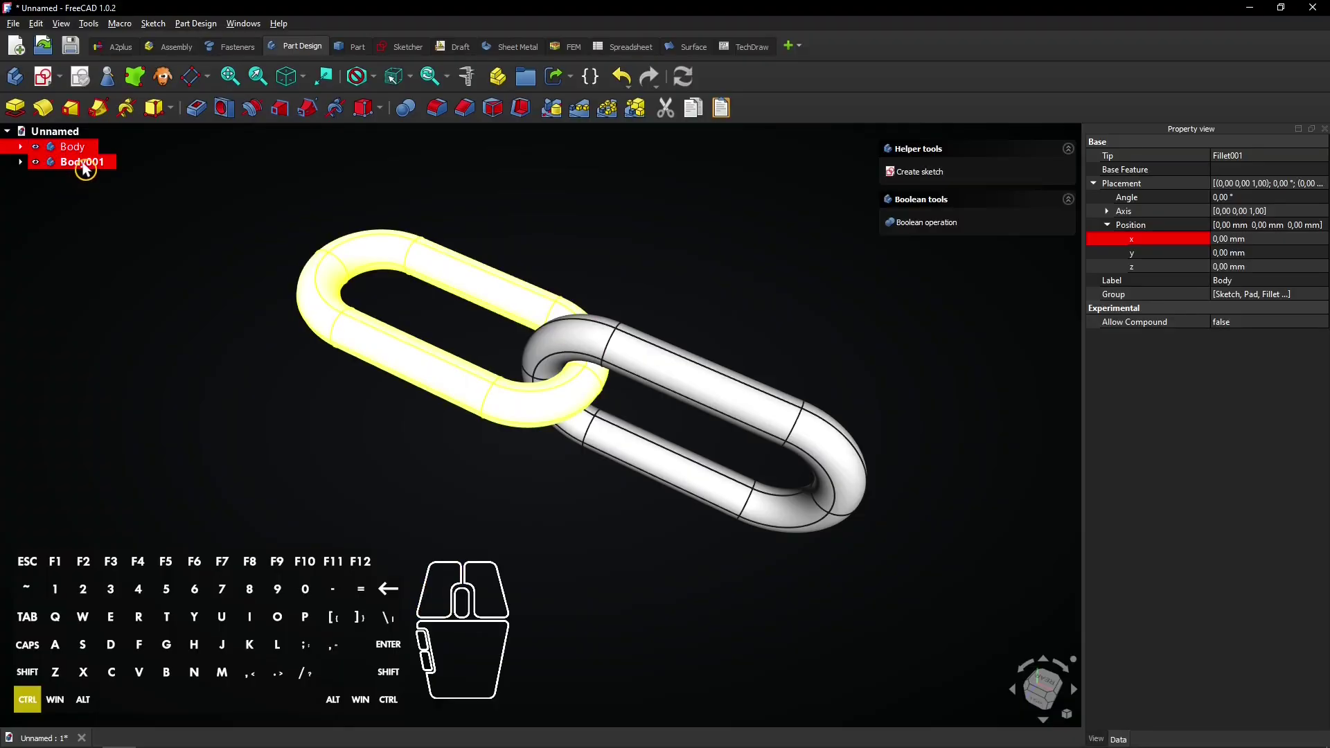
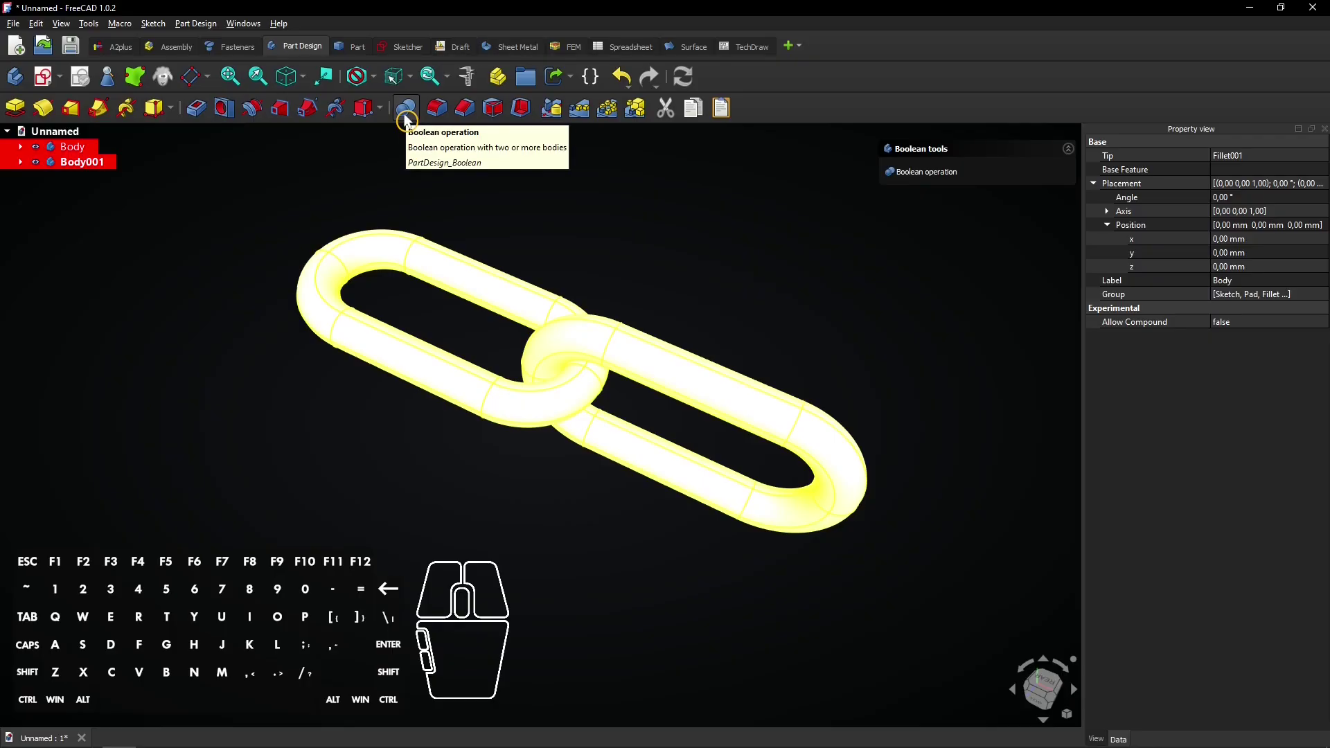
left_click(410, 119)
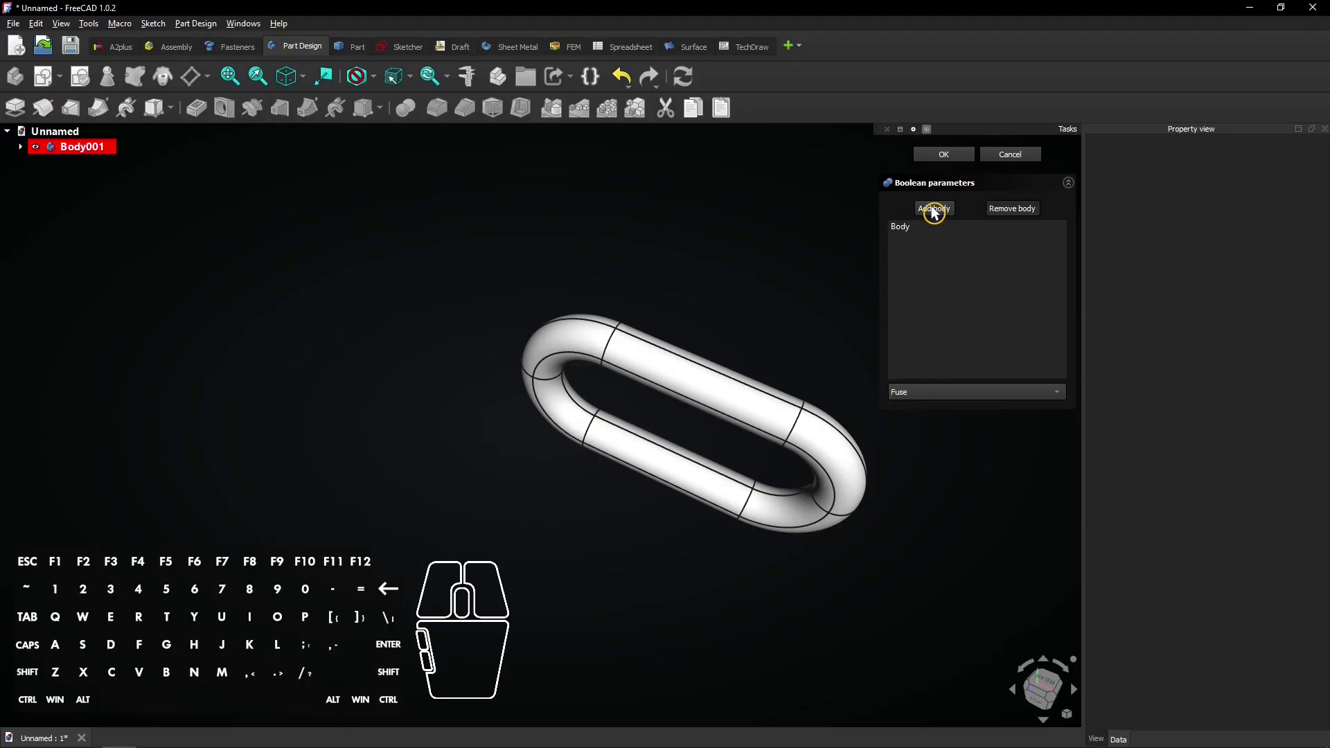
left_click(937, 211)
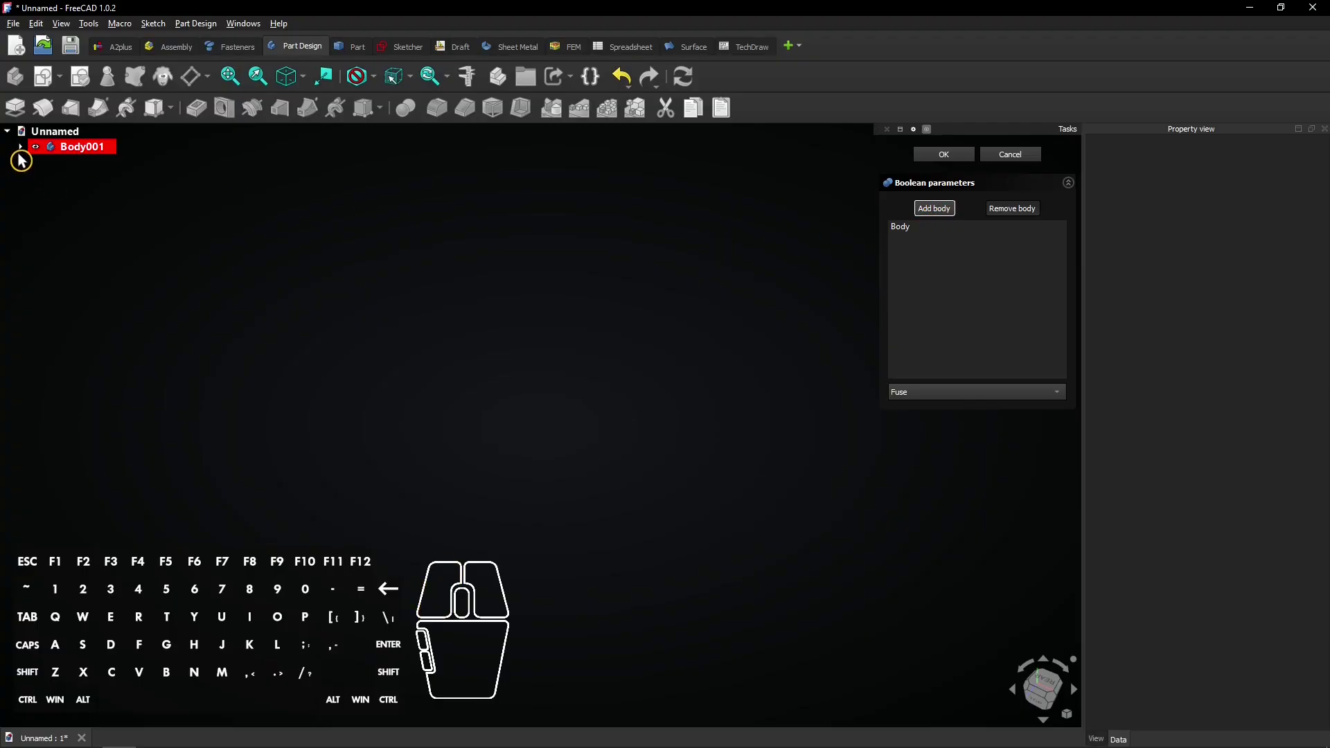
left_click(25, 156)
left_click(1018, 159)
left_click(584, 238)
left_click(198, 177)
double_click(62, 151)
left_click(208, 165)
left_click(23, 154)
left_click(65, 166)
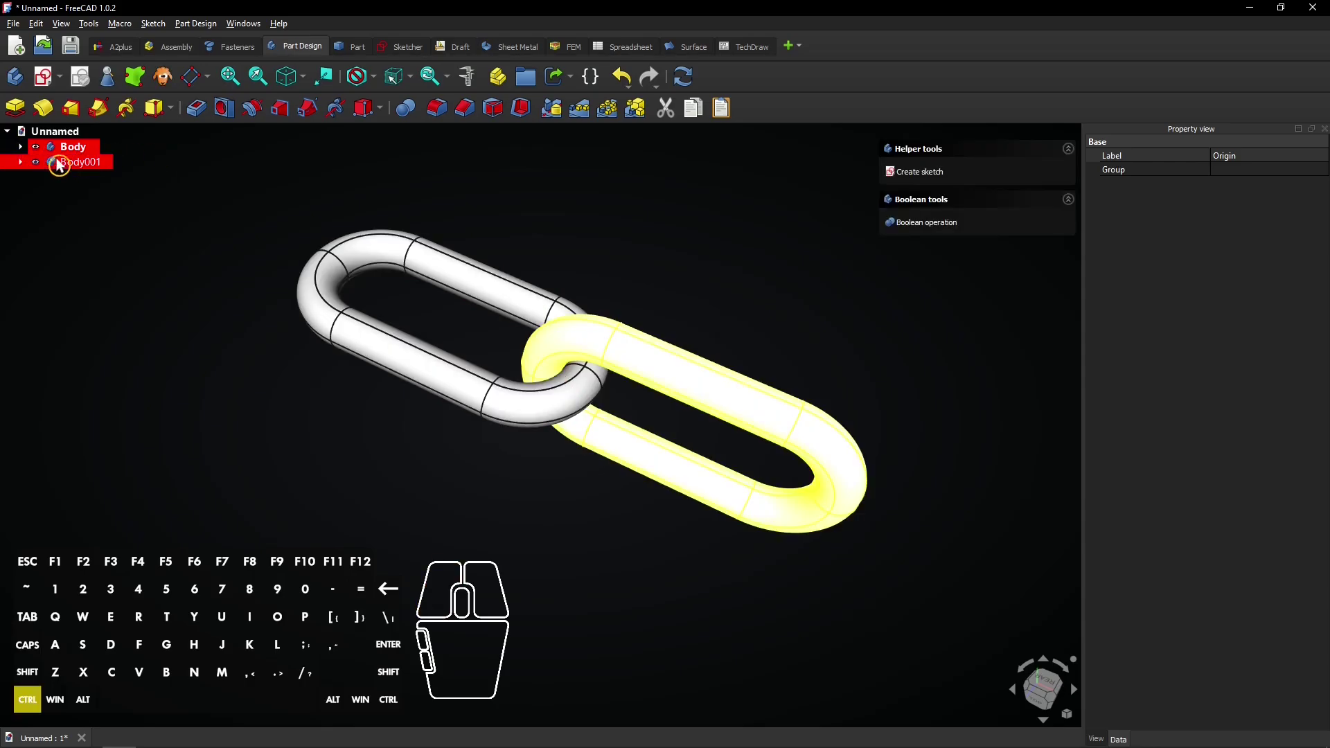
- Select Body and Body001 and start a Boolean fuse of Body001 into Body
left_click(51, 147)
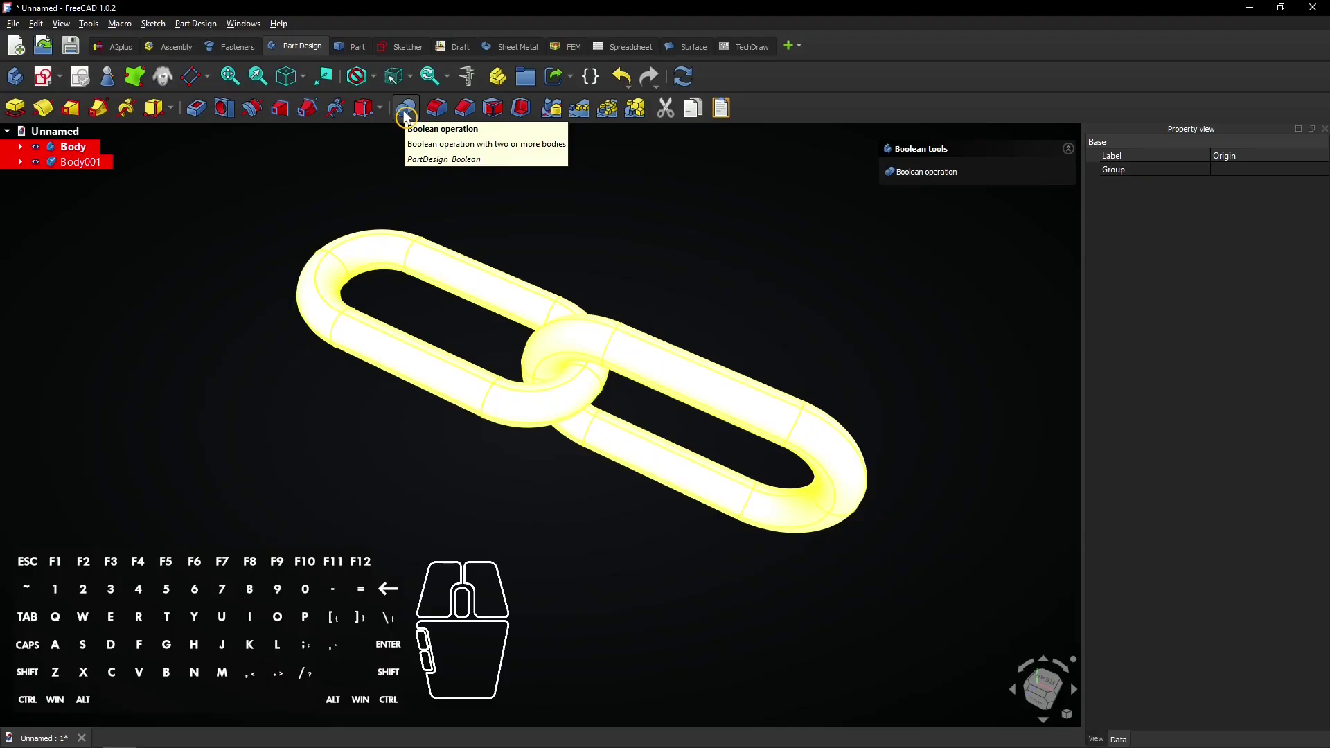
left_click(410, 115)
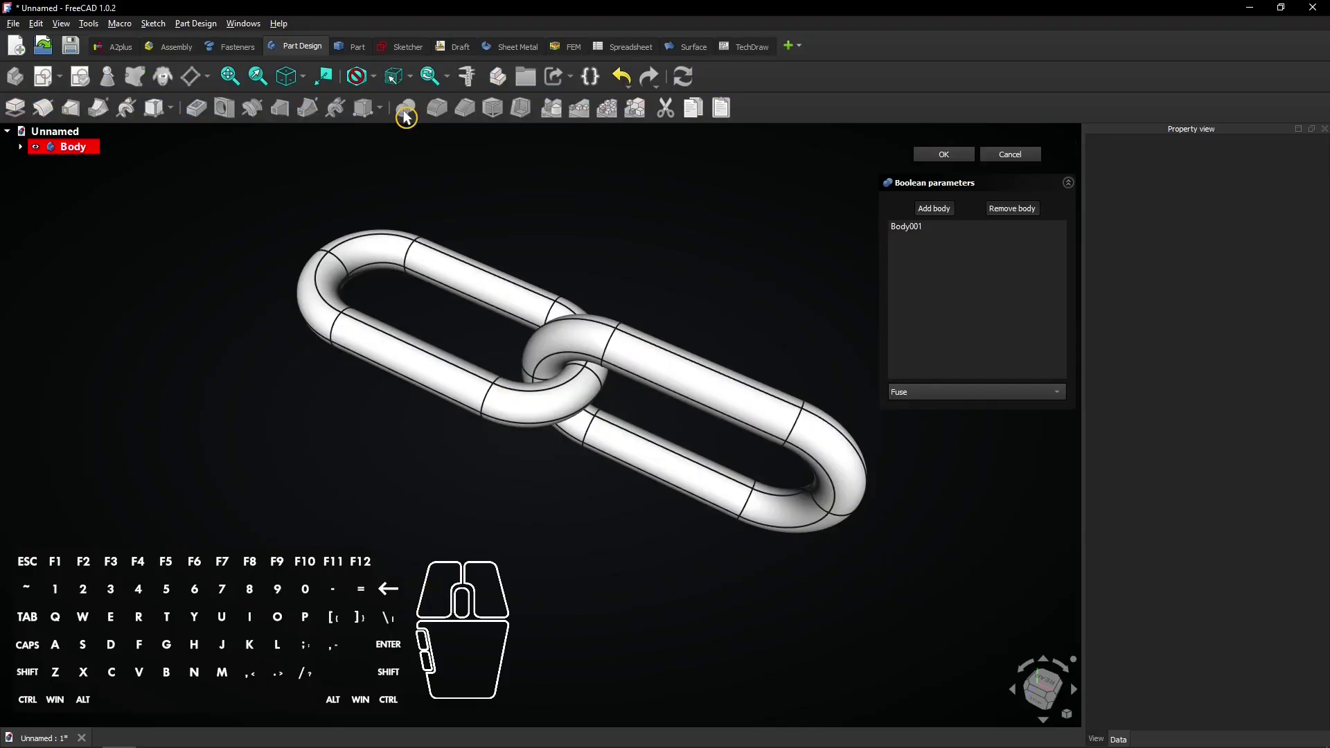
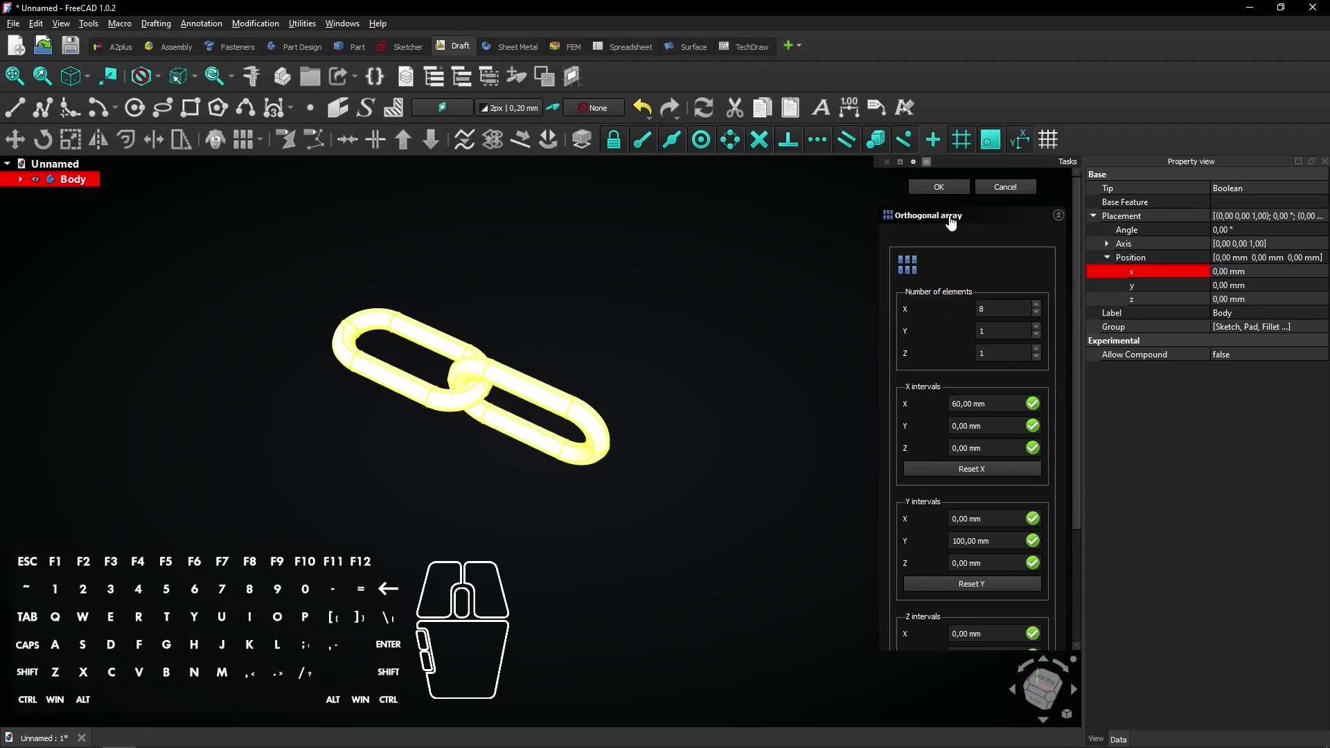
- Confirm the orthogonal array of 8 X elements at 60 mm interval to create the chain
left_click(946, 190)
left_click(609, 245)
scroll("down", 3)
left_click_drag(740, 279, 464, 232)
middle_click(465, 233)
scroll("down", 3)
middle_click(461, 246)
left_click_drag(699, 305, 594, 306)
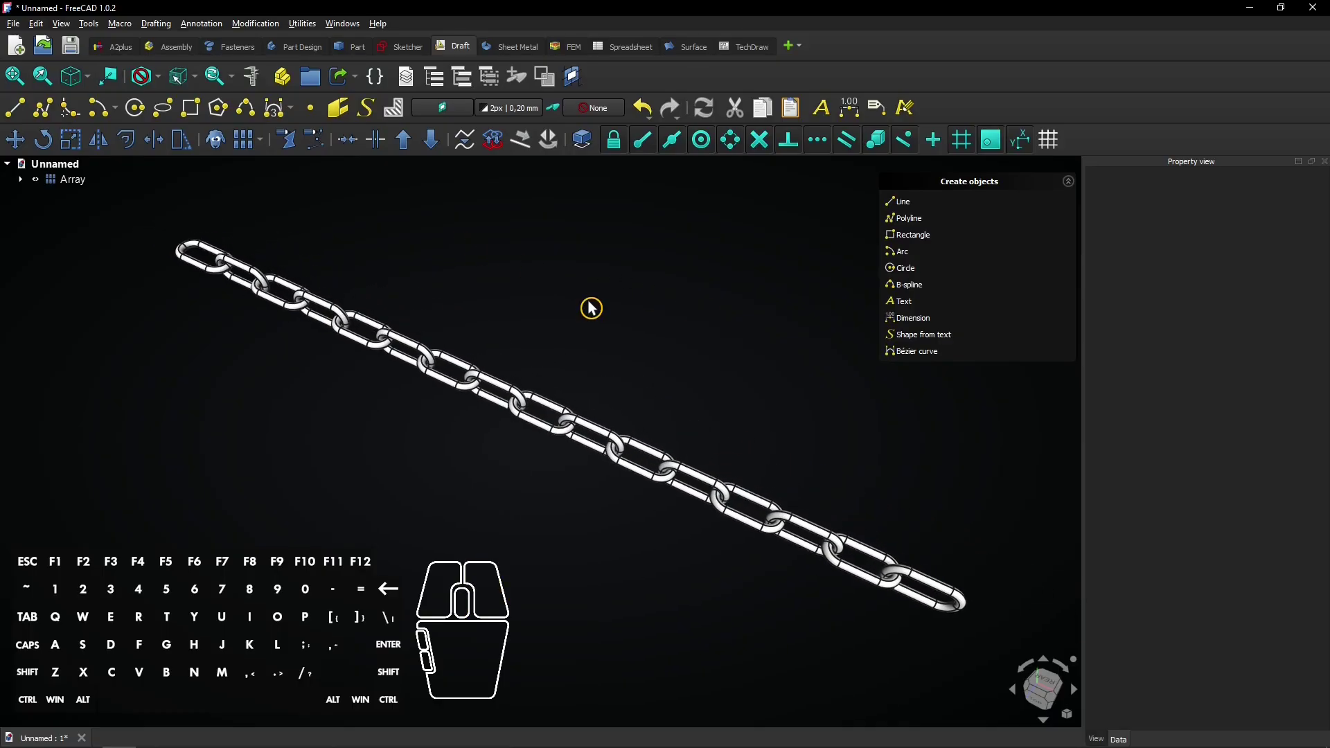